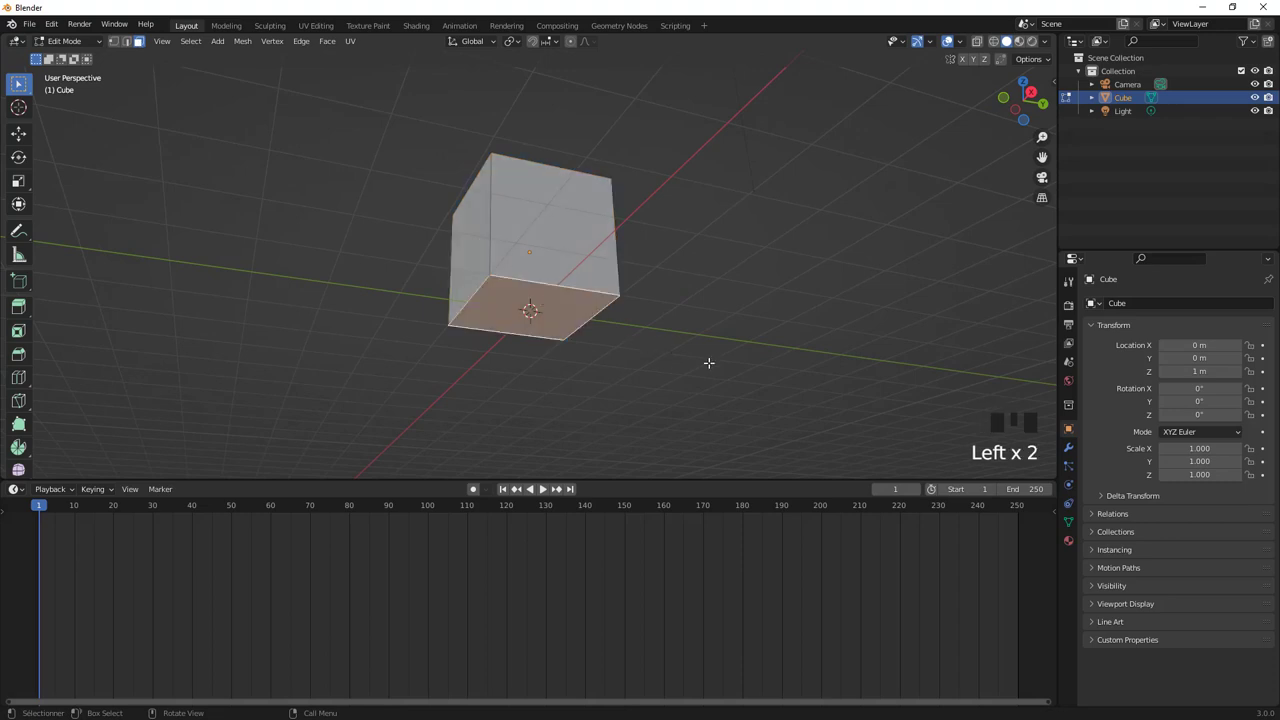
# Flatten the cube into a thin slab with G and slide loop cuts near each border
pyautogui.press('g')
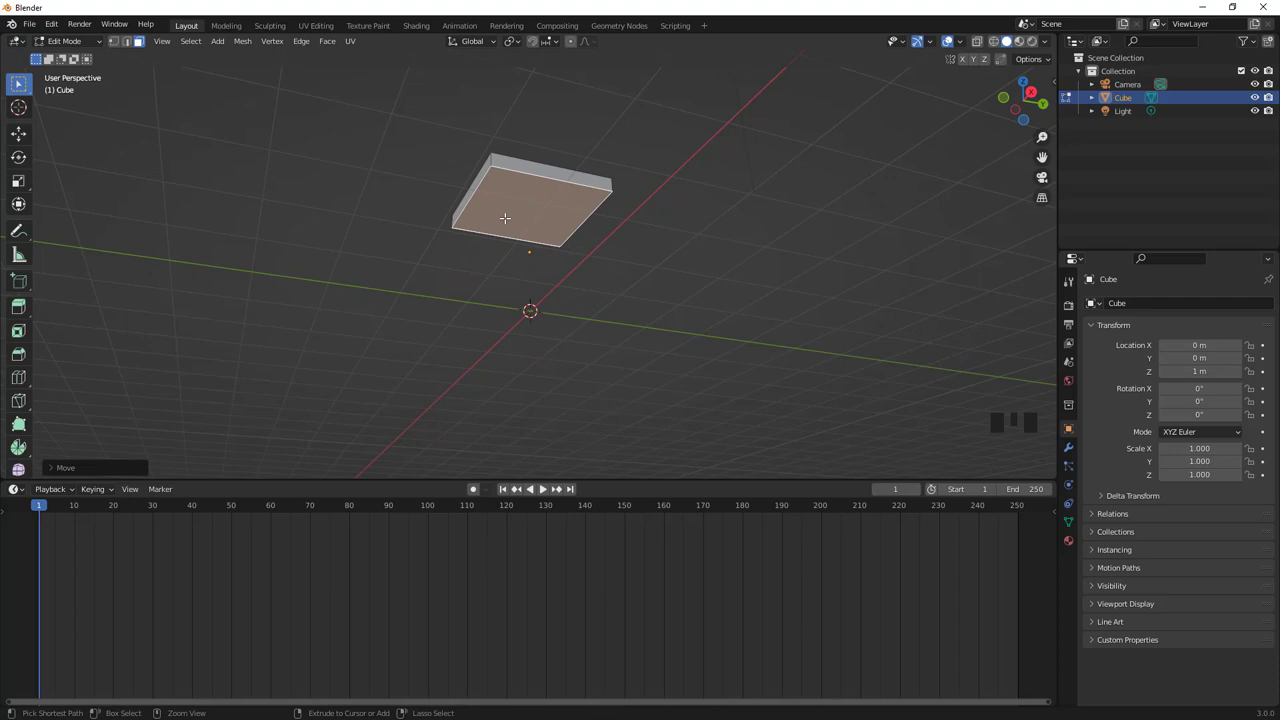
pyautogui.press('ctrl+r')
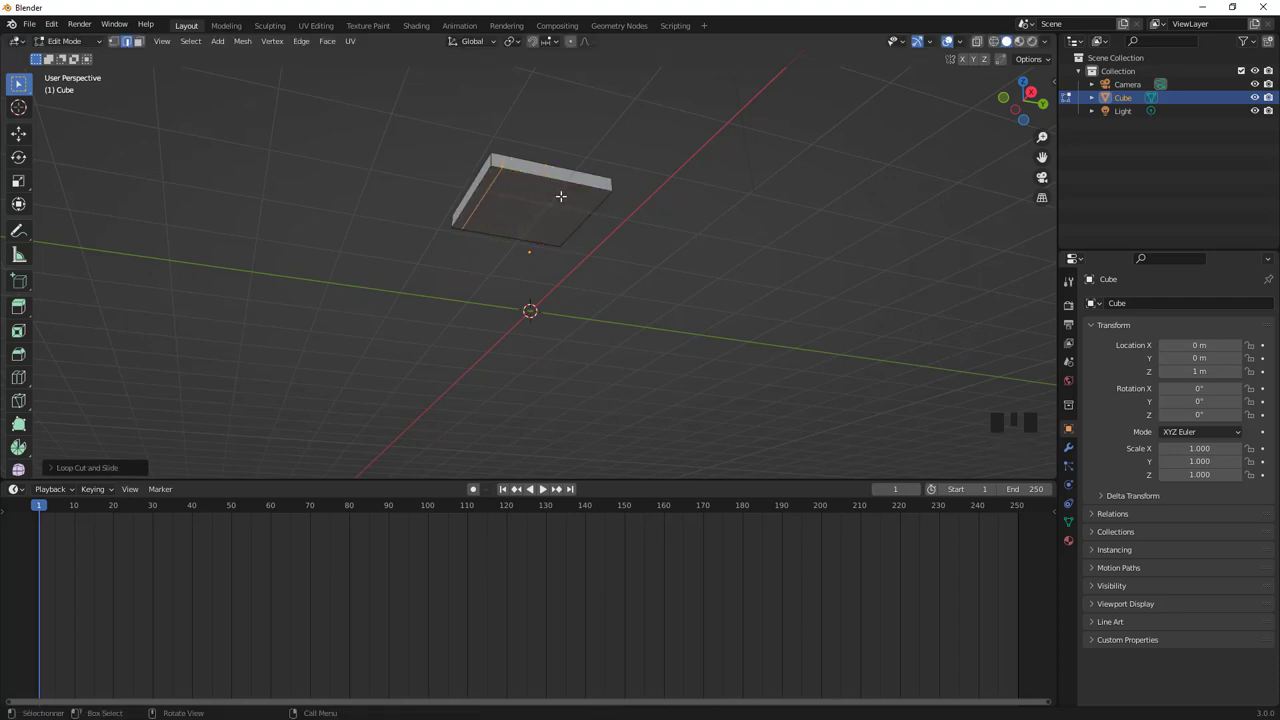
pyautogui.press('ctrl+r')
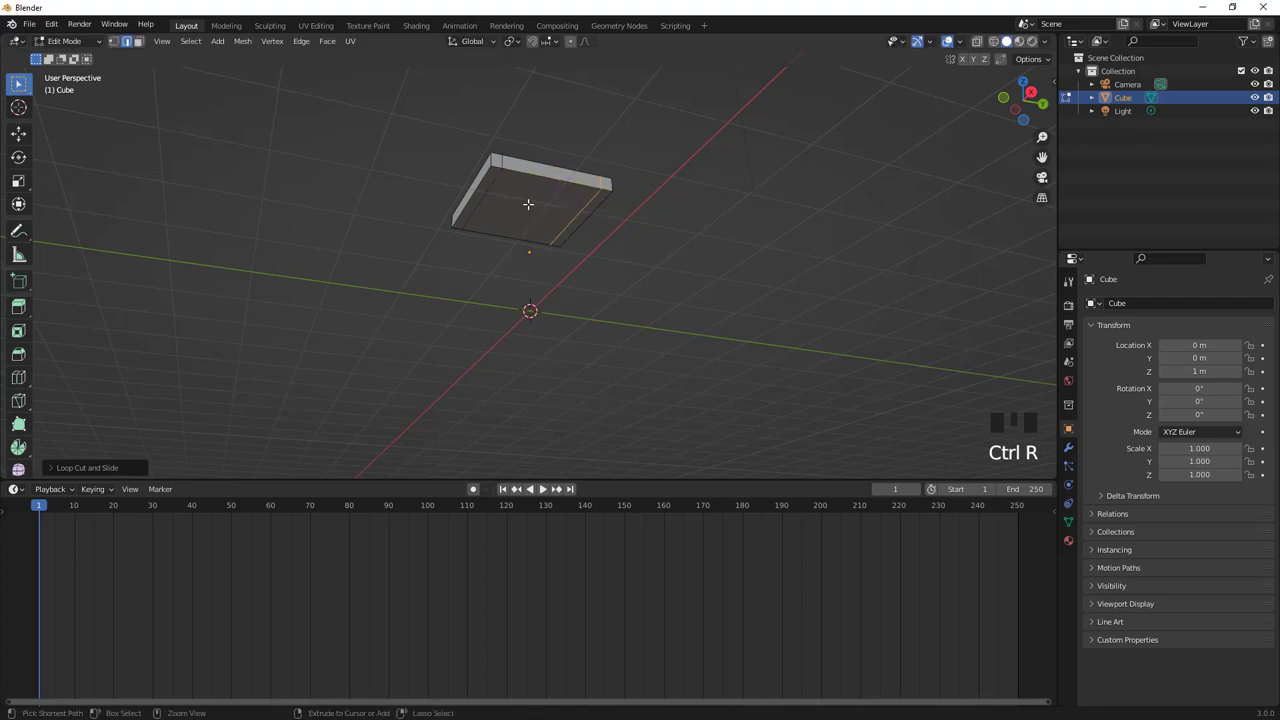
pyautogui.press('ctrl+r')
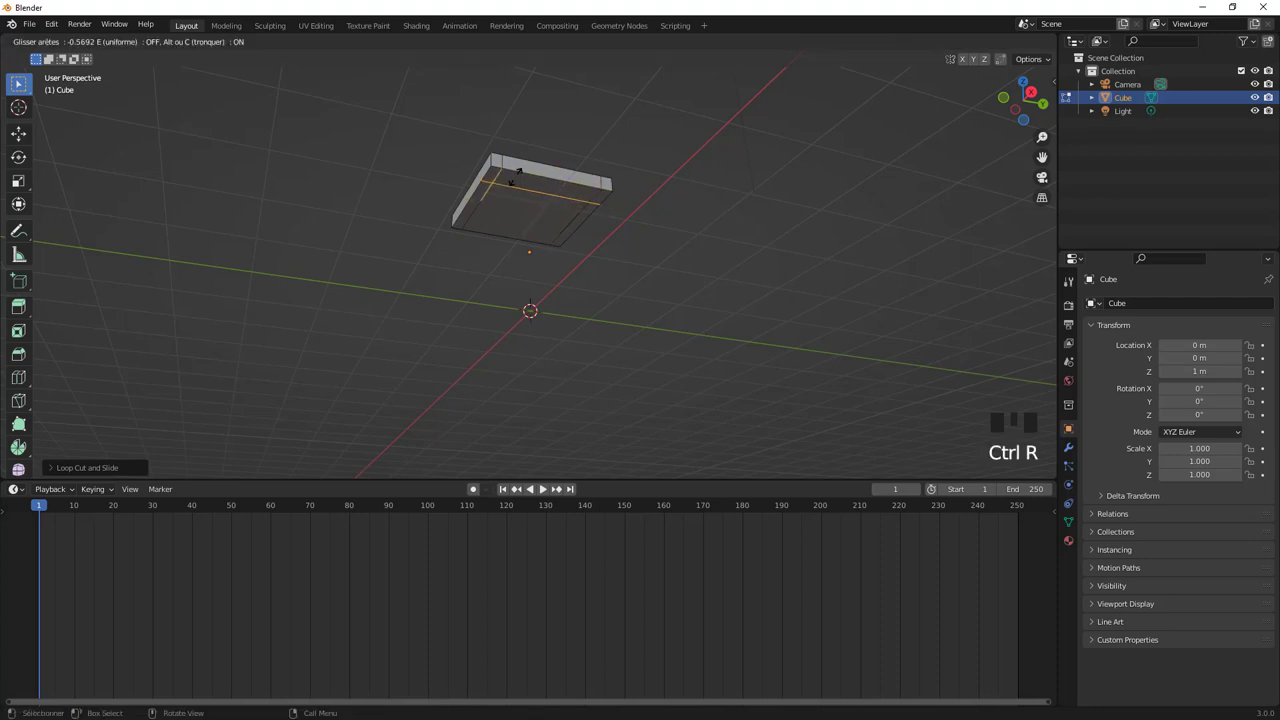
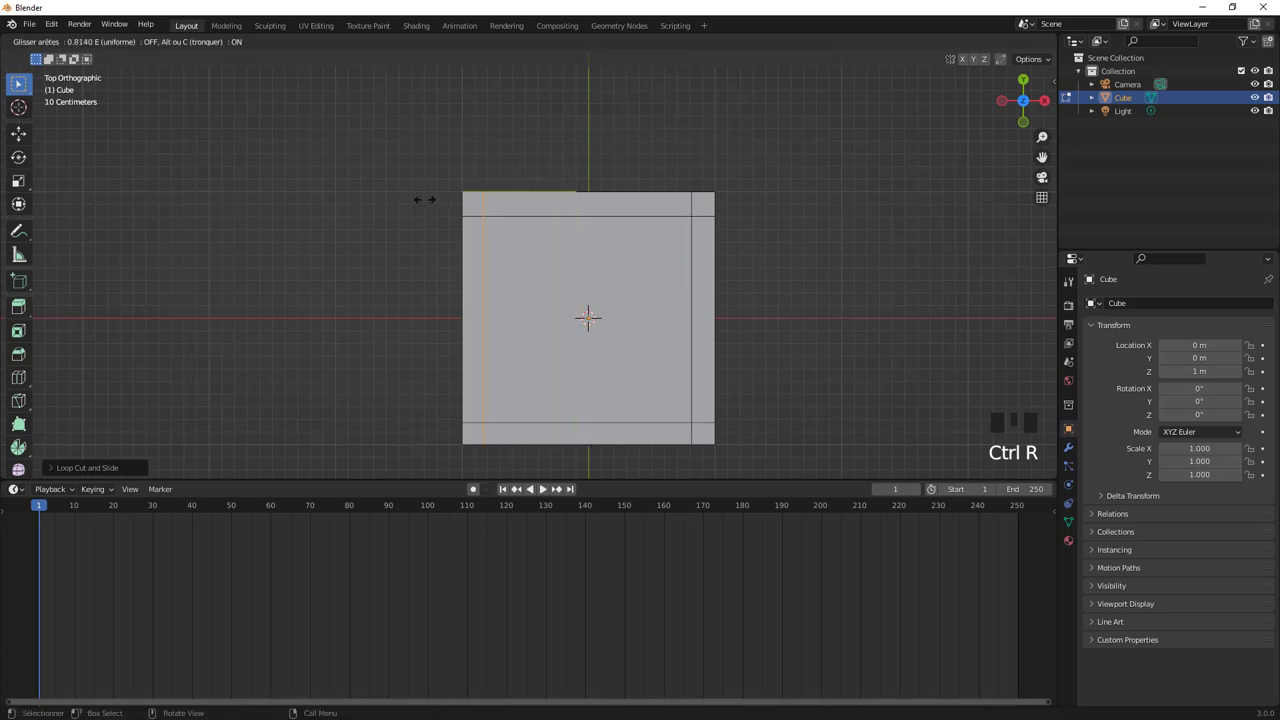
pyautogui.press('KP_1')
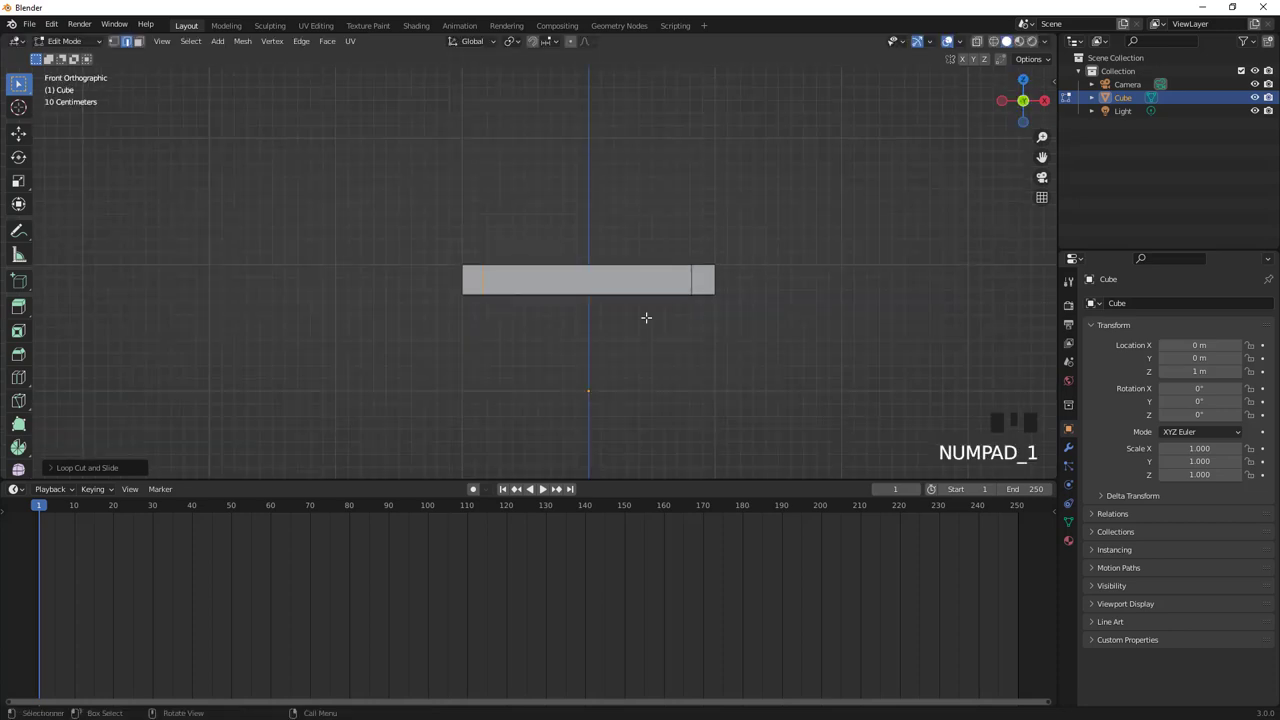
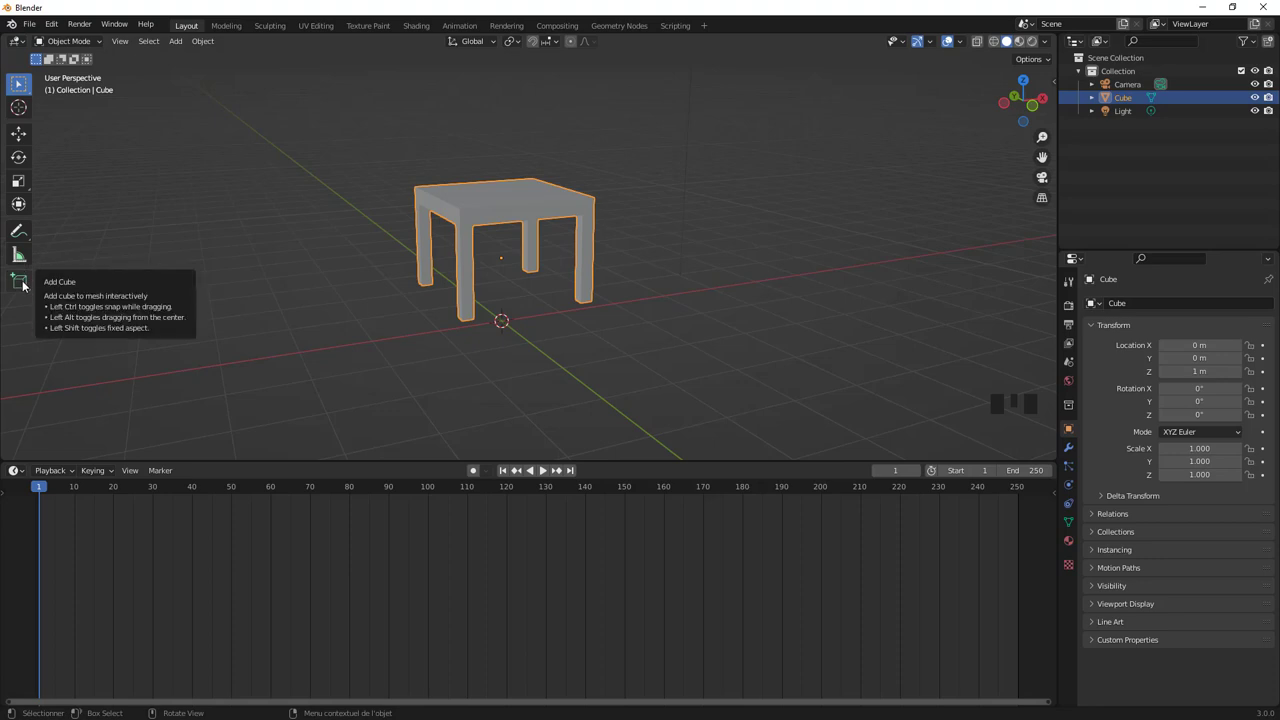
pyautogui.moveTo(30, 286); pyautogui.dragTo(80, 331)
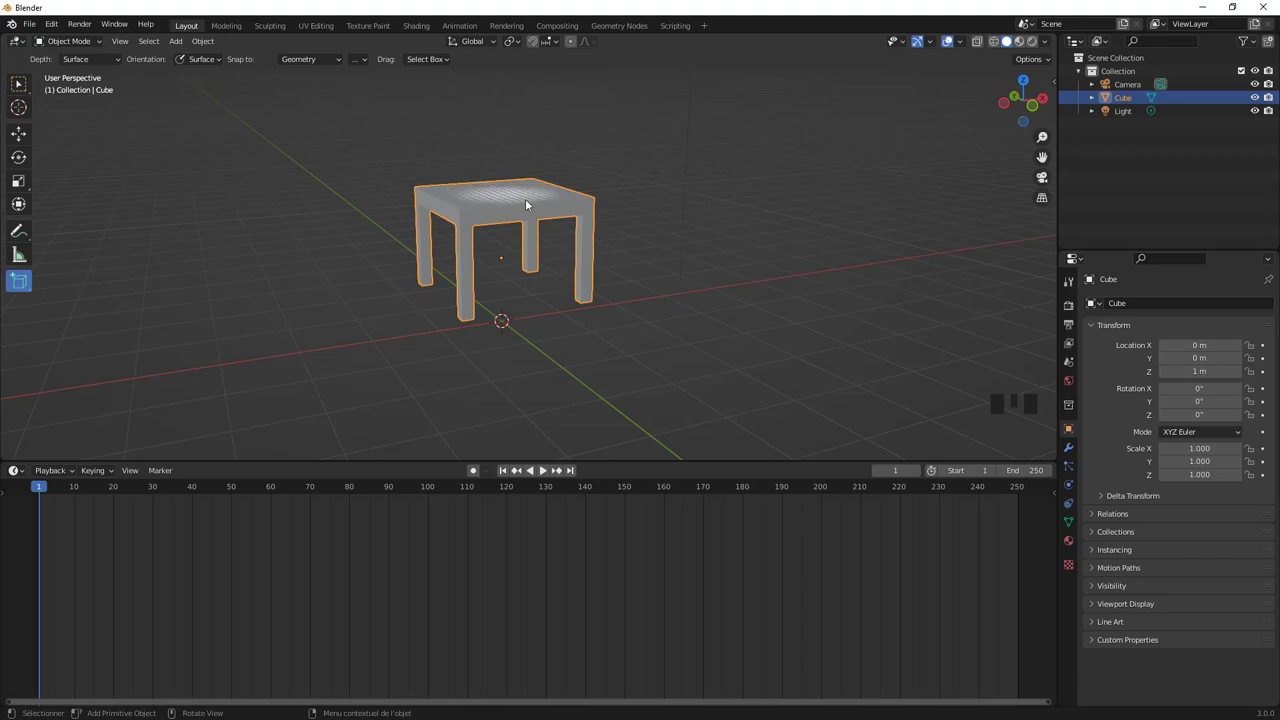
pyautogui.moveTo(680, 171); pyautogui.dragTo(556, 202)
pyautogui.scroll(3)
pyautogui.click(481, 205)
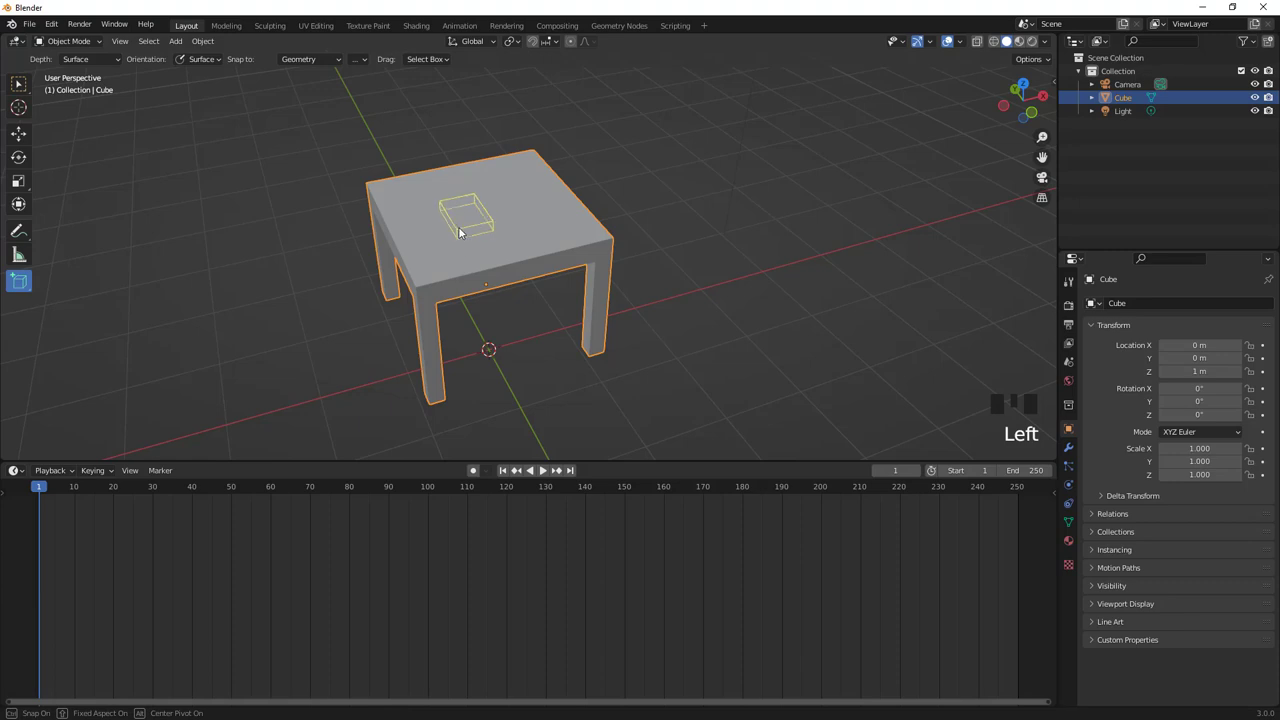
pyautogui.moveTo(489, 242); pyautogui.dragTo(507, 222)
pyautogui.press('Delete')
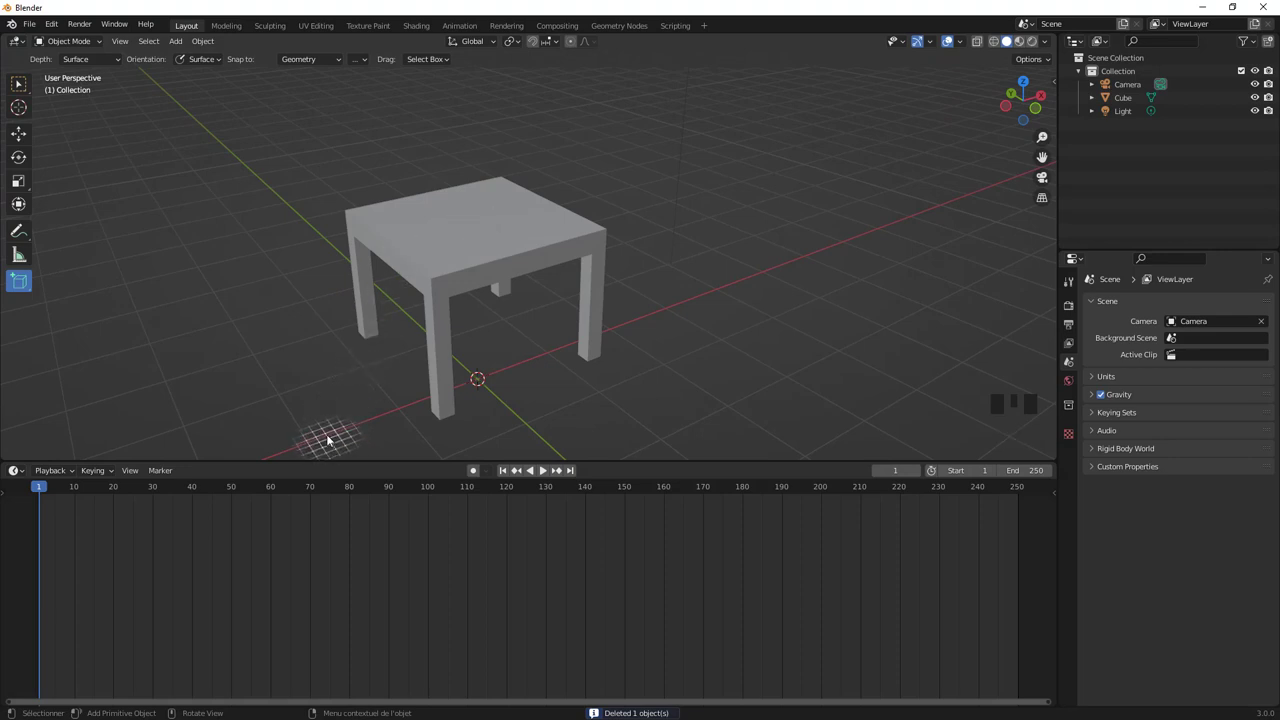
pyautogui.press('Escape')
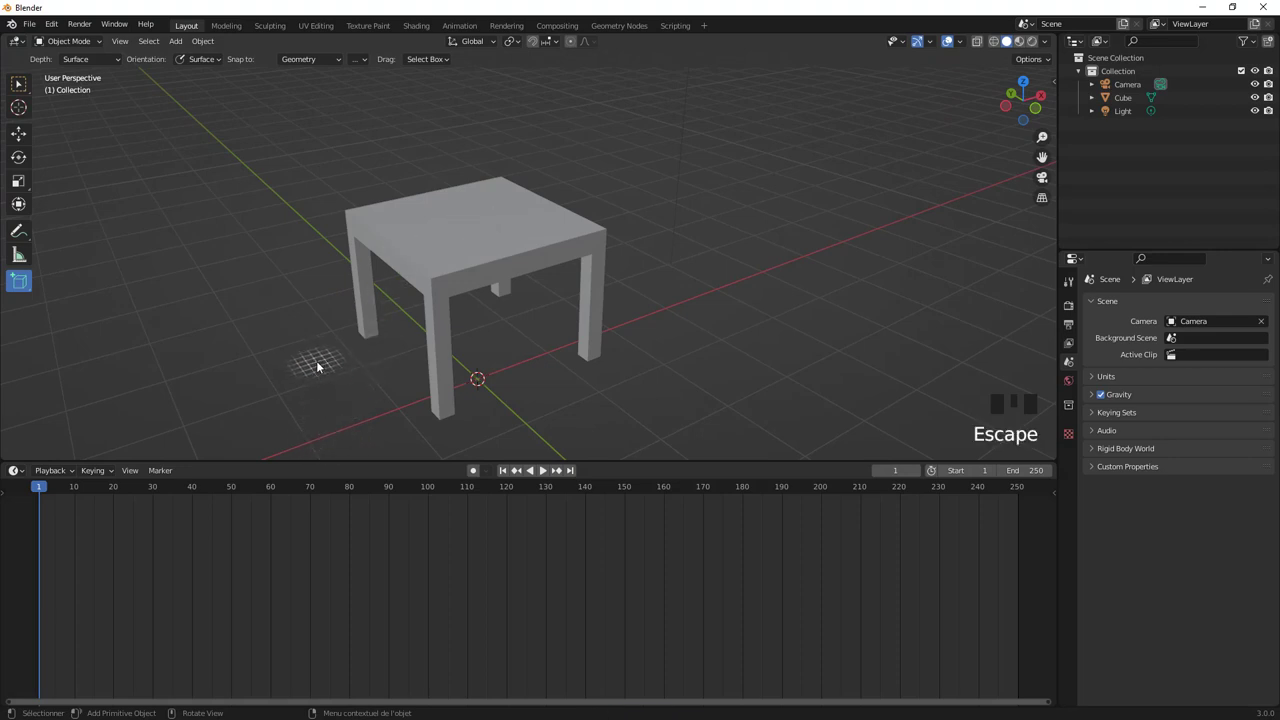
# Switch the lower timeline area's editor type to the Asset Browser
pyautogui.moveTo(26, 472); pyautogui.dragTo(424, 555)
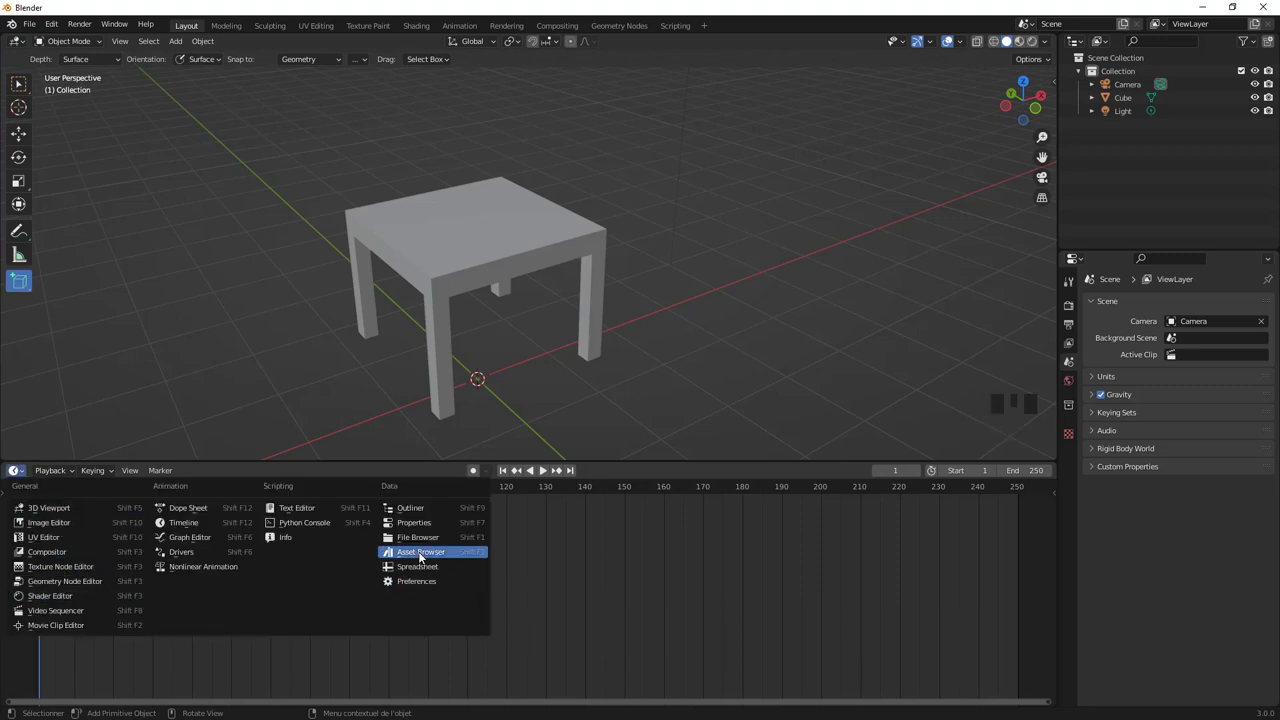
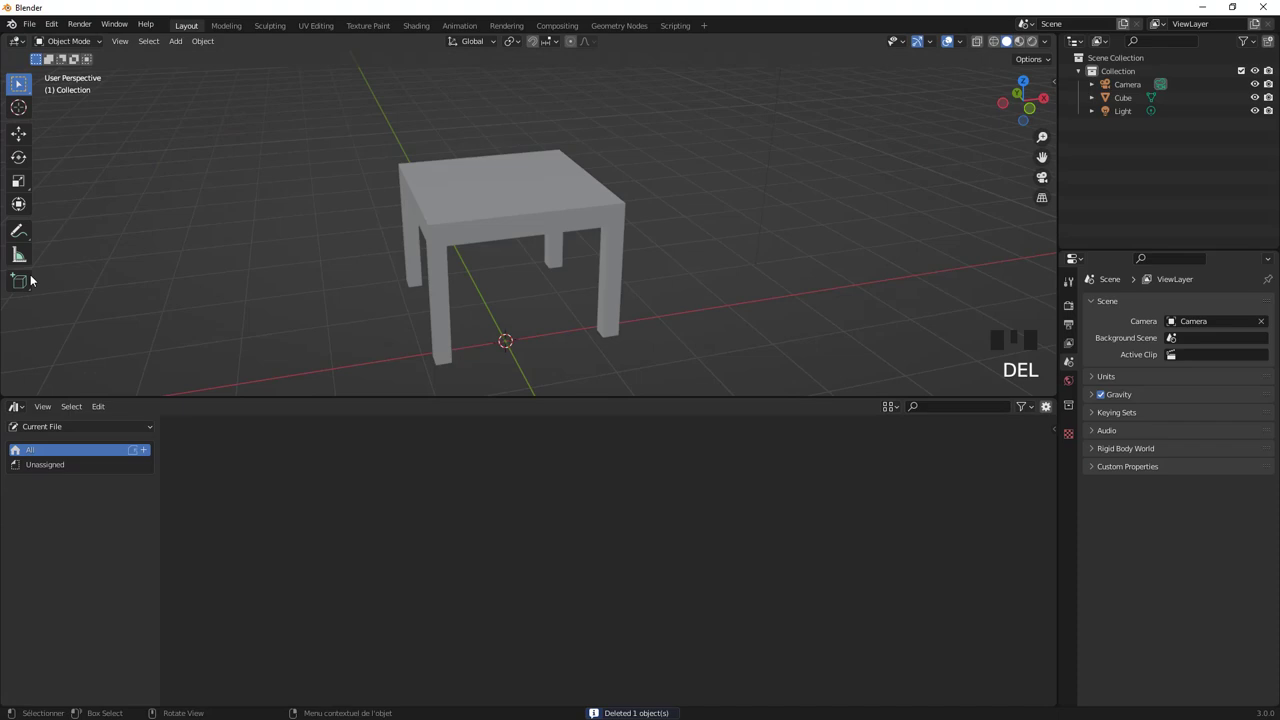
# Draw a small cube on the tabletop with the Add Cube tool, then return to the Select tool
pyautogui.moveTo(21, 290); pyautogui.dragTo(489, 184)
pyautogui.click(492, 184)
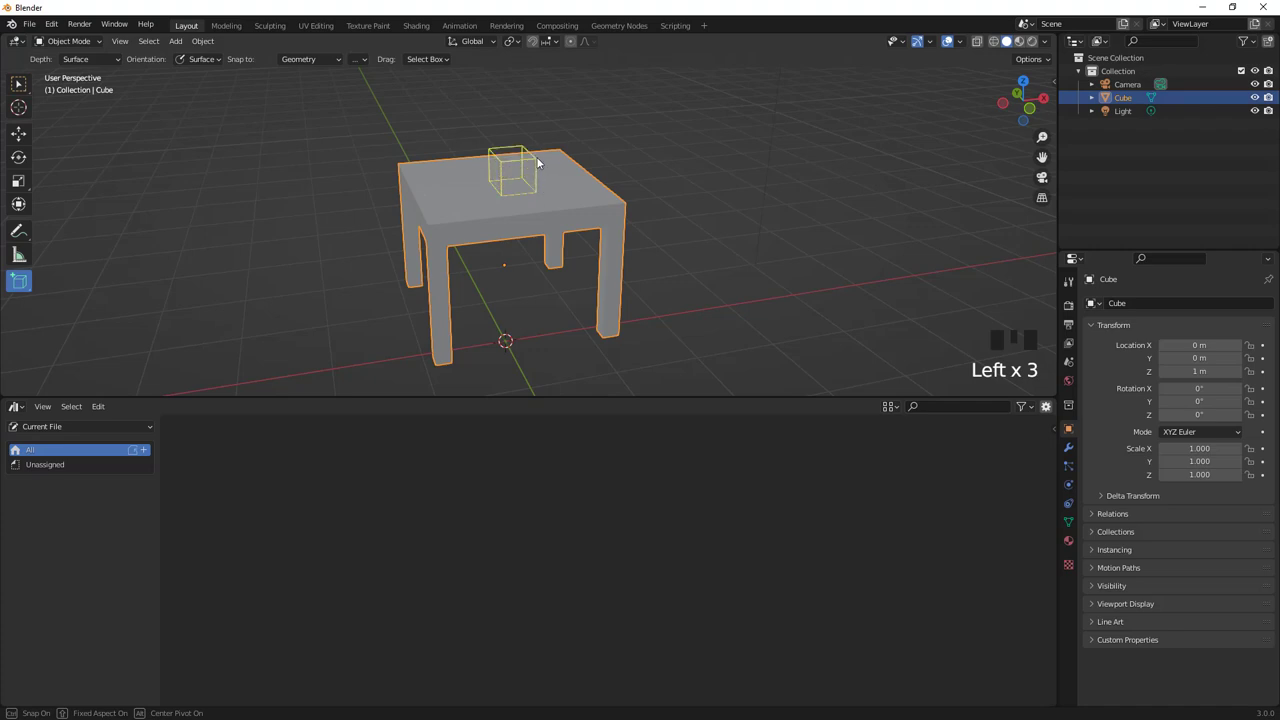
pyautogui.scroll(3)
pyautogui.scroll(-3)
pyautogui.moveTo(525, 208); pyautogui.dragTo(428, 283)
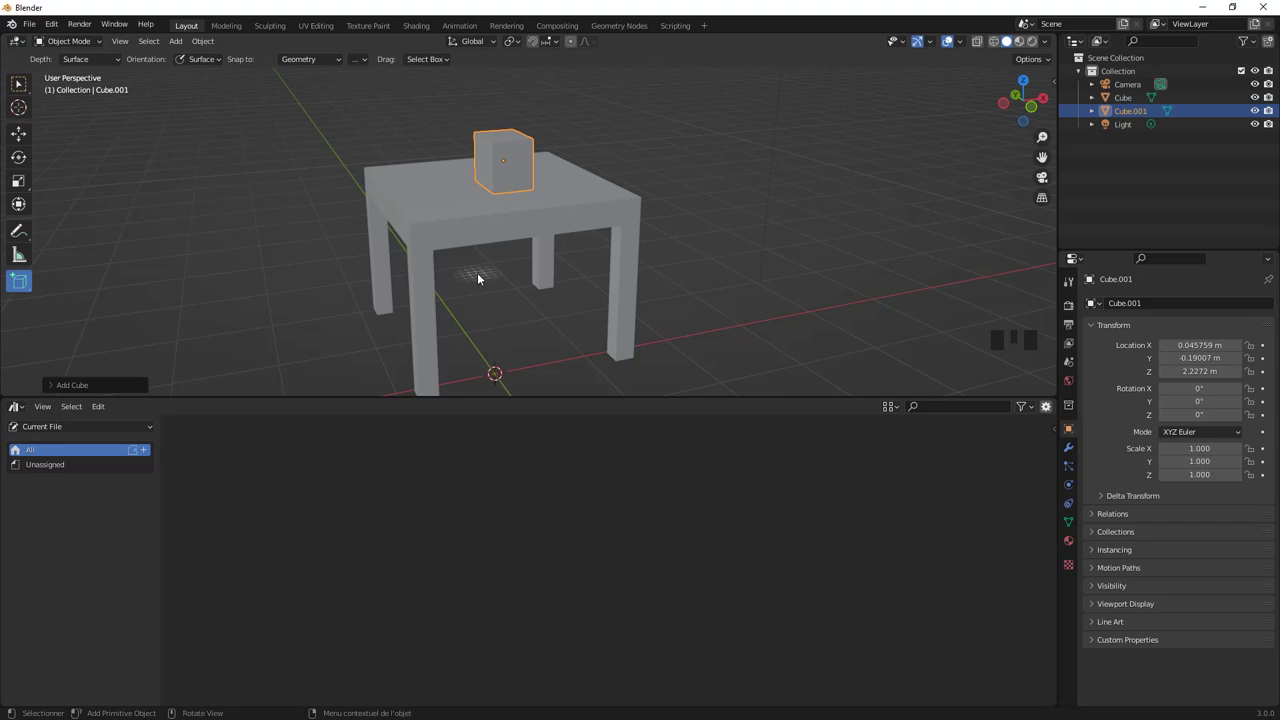
pyautogui.click(762, 144)
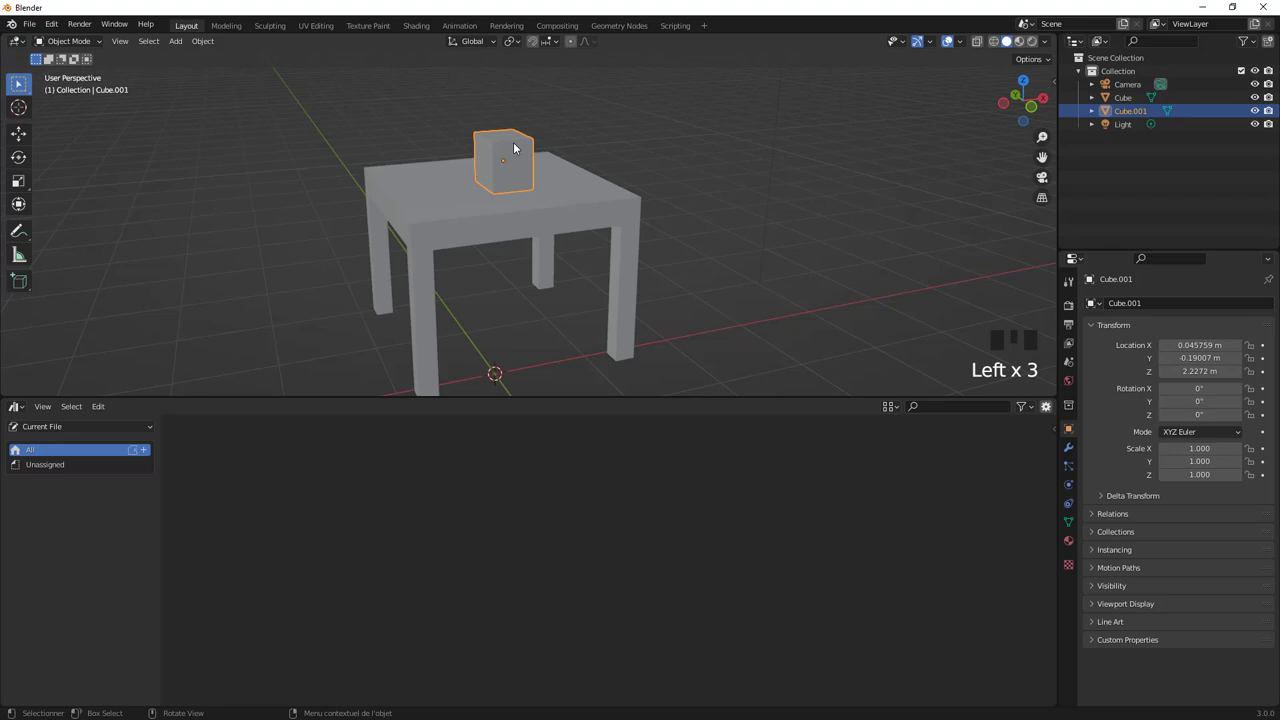
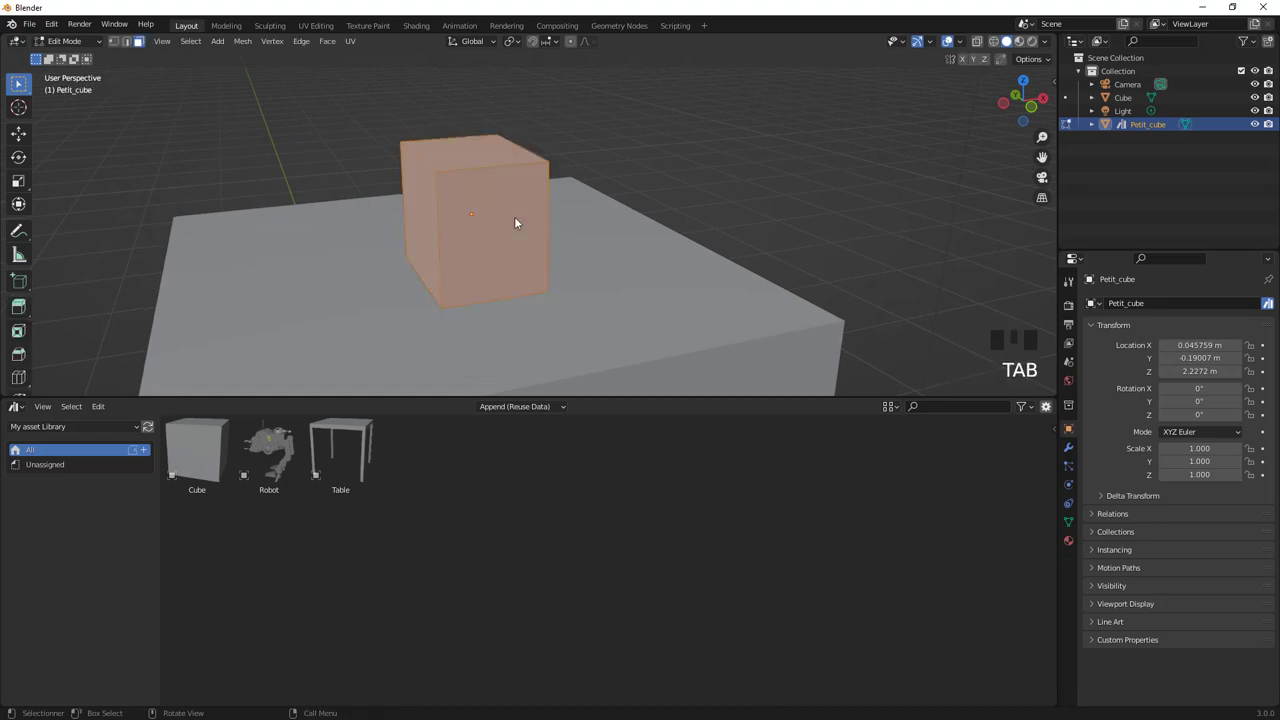
# Subdivide Petit_cube with three cuts and inset each small face individually at about 0.011 m thickness
pyautogui.press('ctrl+r')
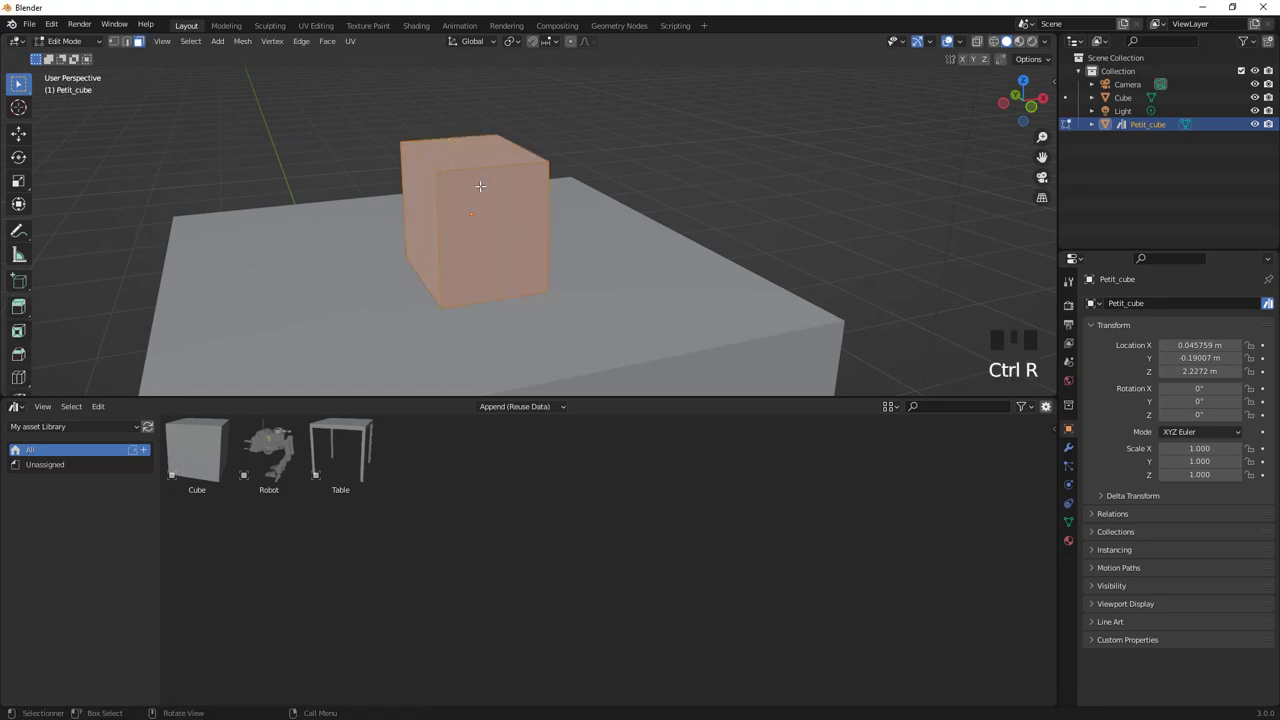
pyautogui.moveTo(485, 191); pyautogui.dragTo(135, 458)
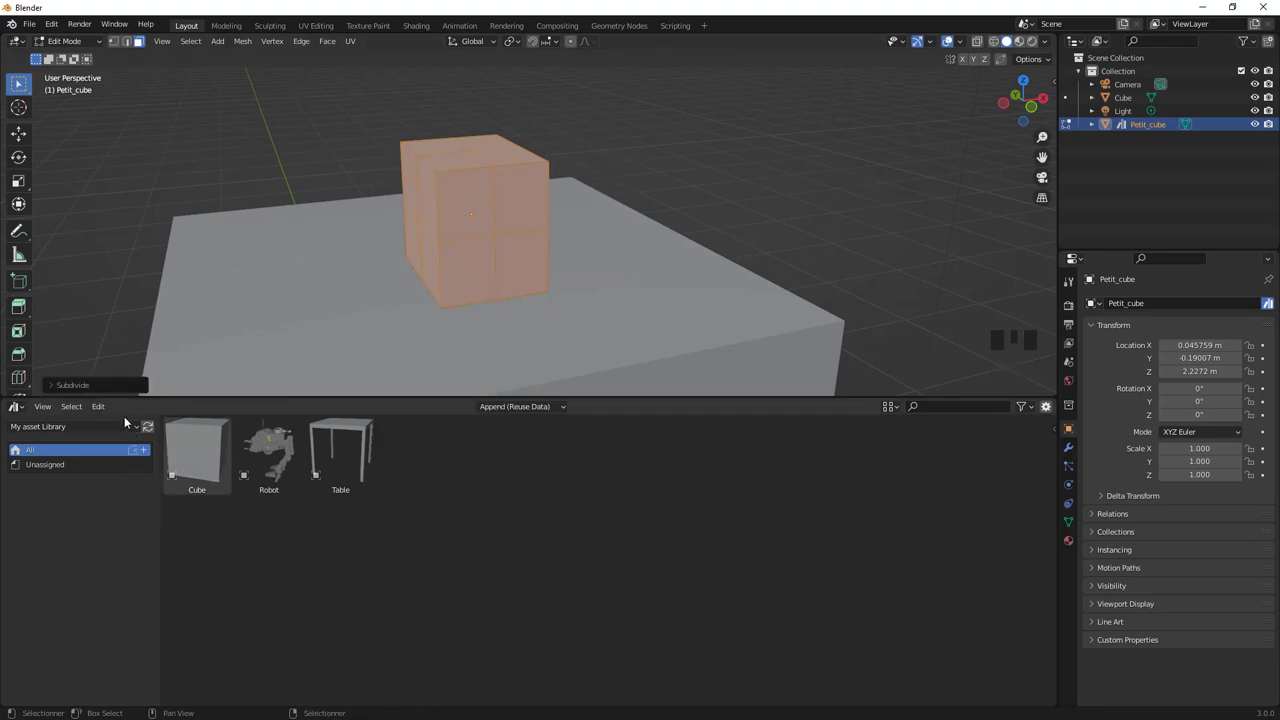
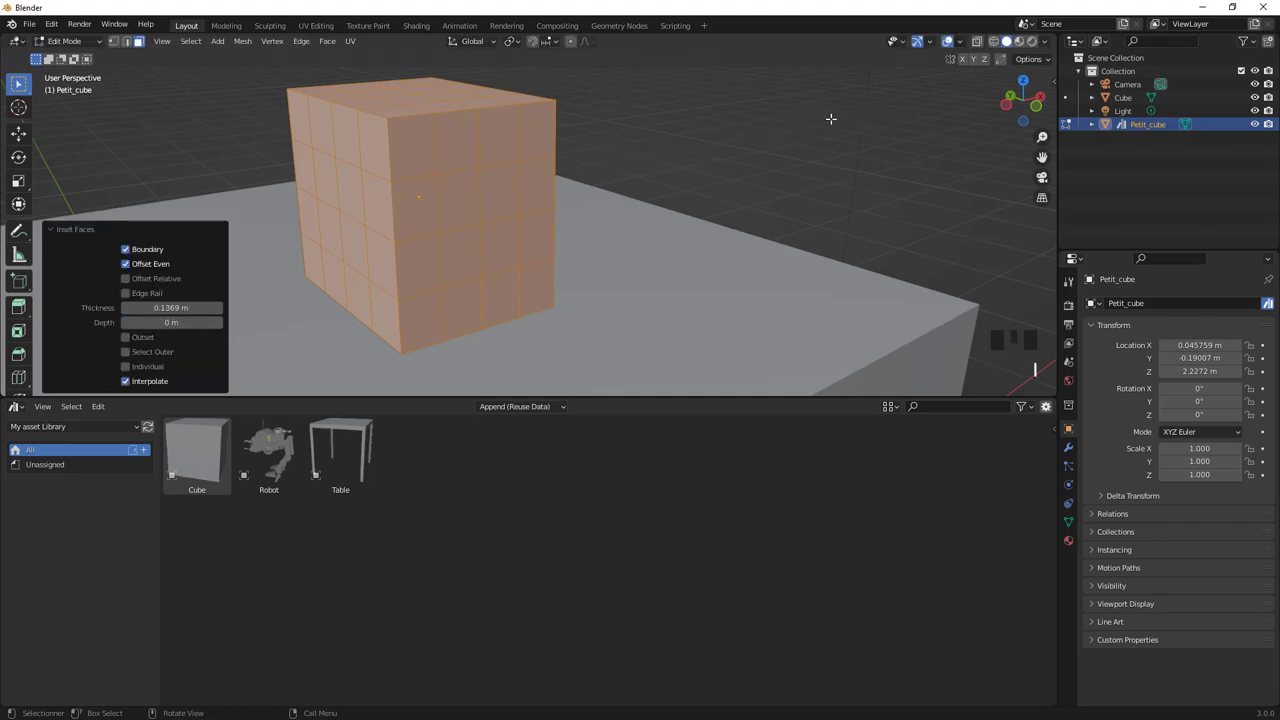
pyautogui.click(134, 368)
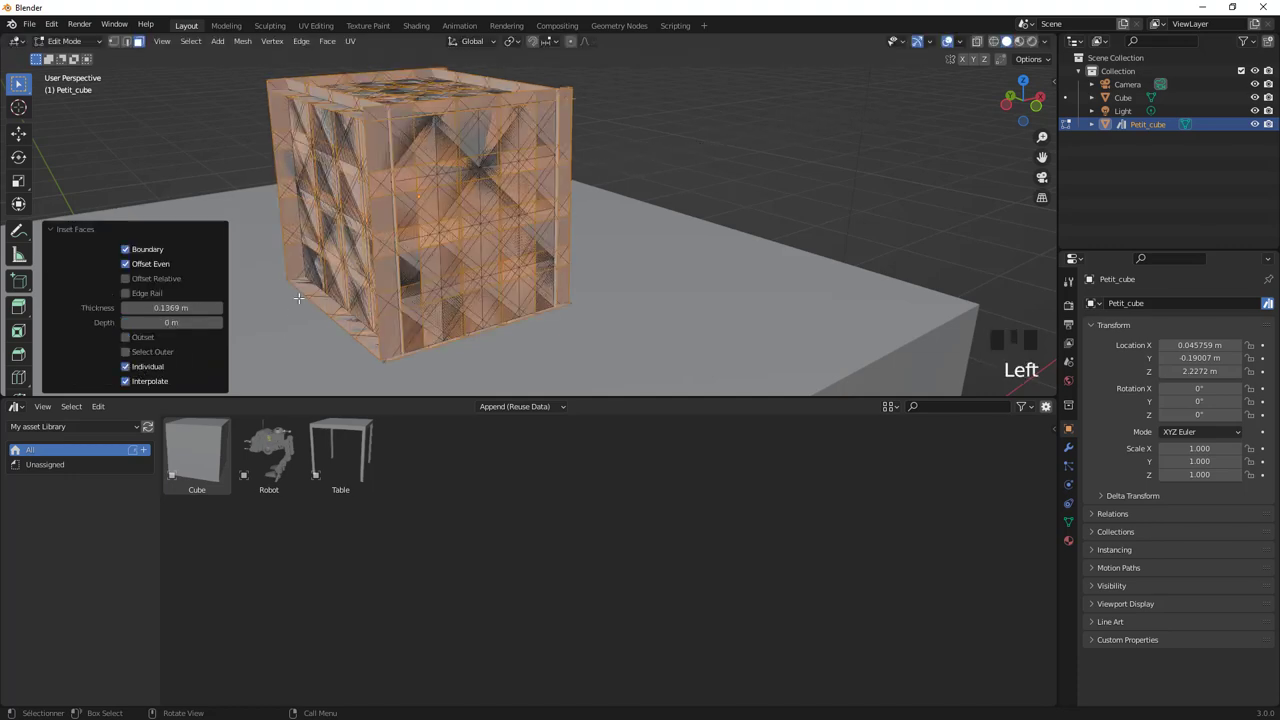
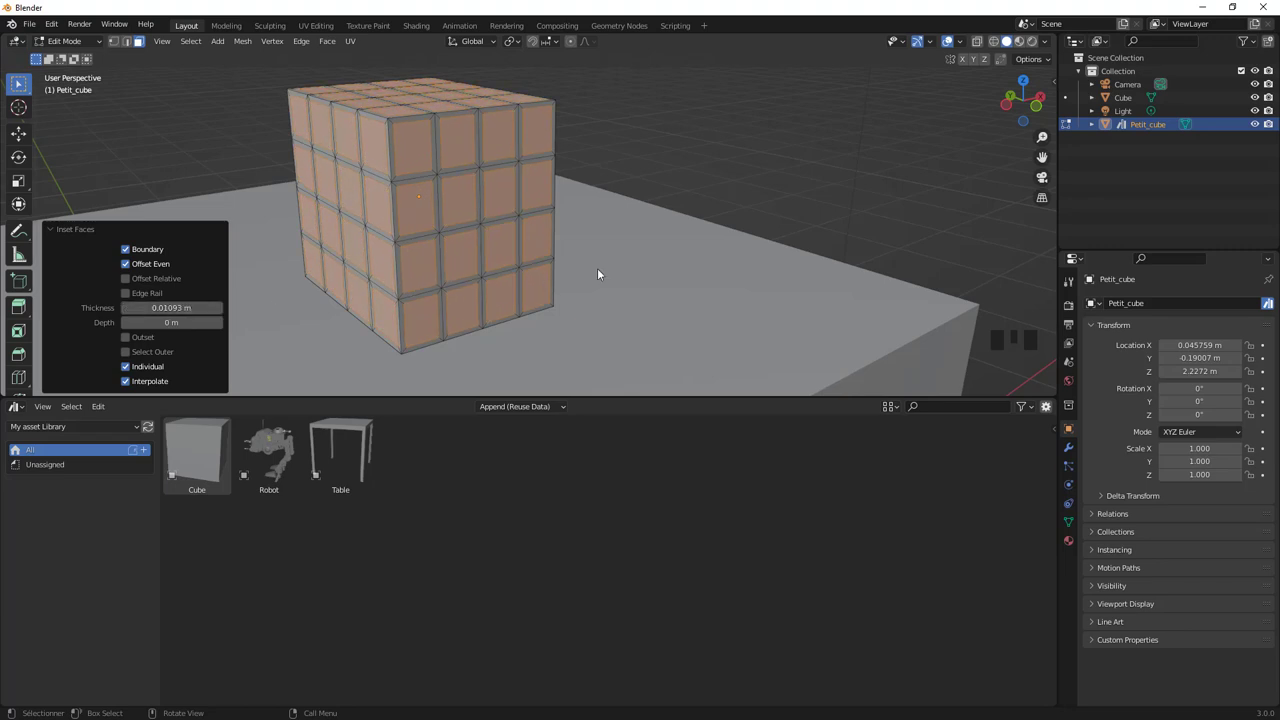
# Extrude the inset faces inward along normals to form recessed panels and return to Object Mode
pyautogui.press('e')
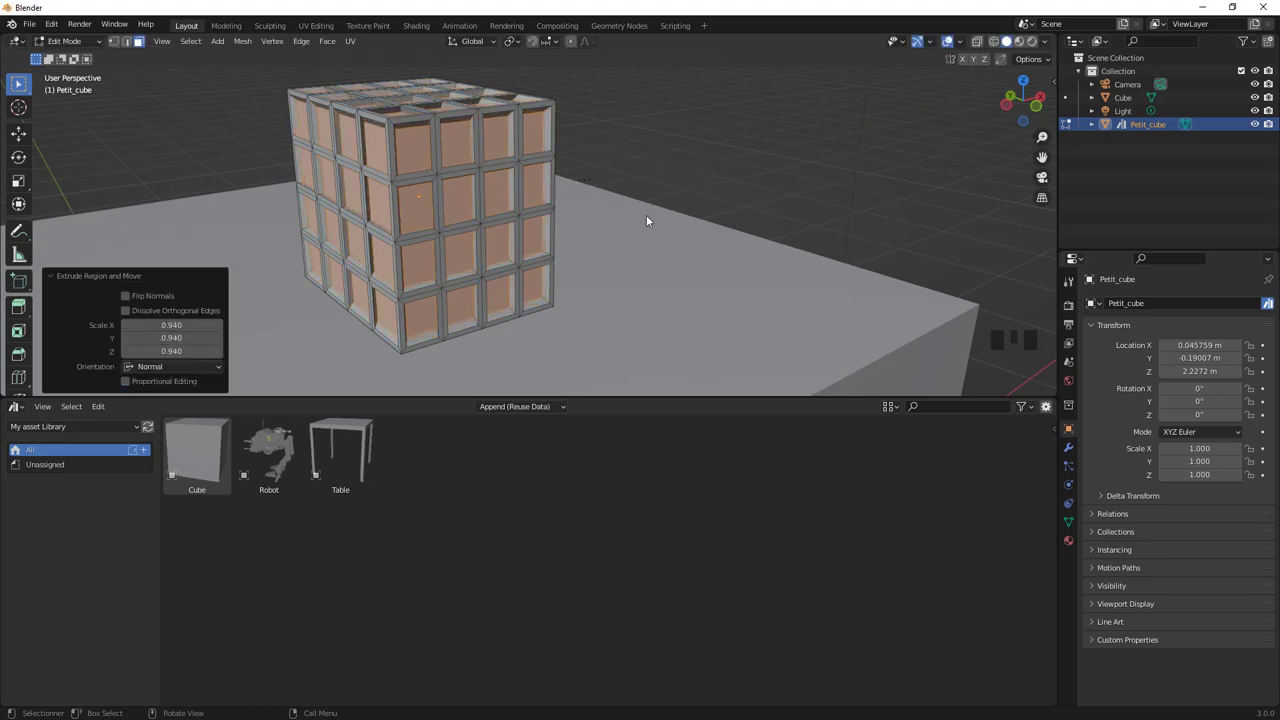
pyautogui.press('Tab')
pyautogui.moveTo(466, 238); pyautogui.dragTo(462, 190)
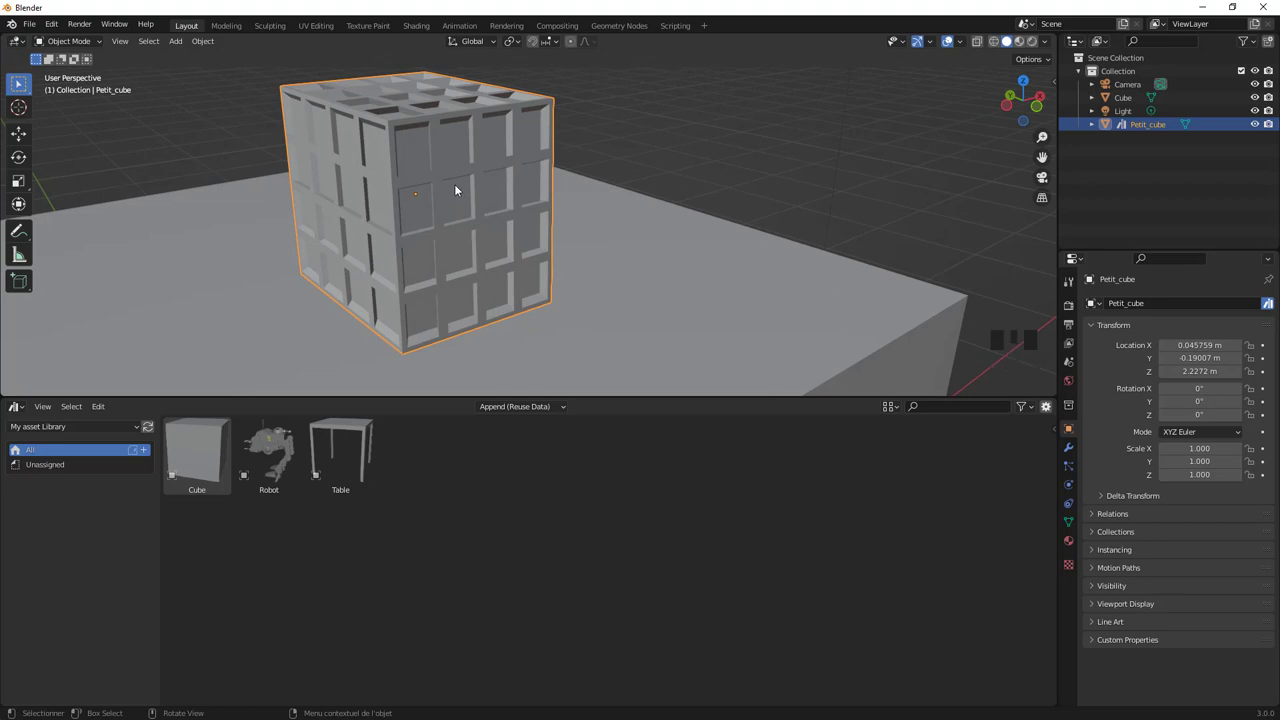
pyautogui.moveTo(1131, 126); pyautogui.dragTo(800, 274)
pyautogui.press('n')
# Select the table object 'Cube' in the scene
pyautogui.moveTo(687, 295); pyautogui.dragTo(697, 292)
pyautogui.scroll(-3)
pyautogui.scroll(3)
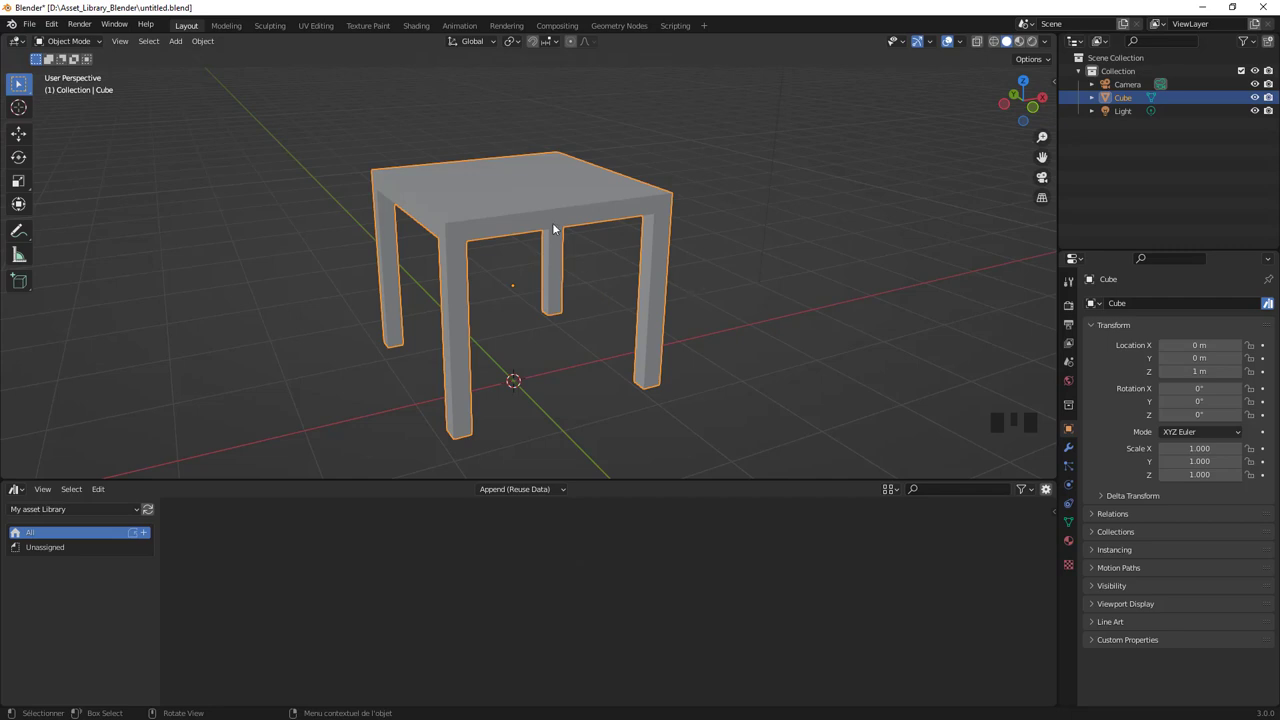
pyautogui.click(361, 537)
# Mark the table object 'Cube' as an asset so it appears in My asset Library
pyautogui.click(472, 228)
pyautogui.moveTo(543, 281); pyautogui.dragTo(900, 139)
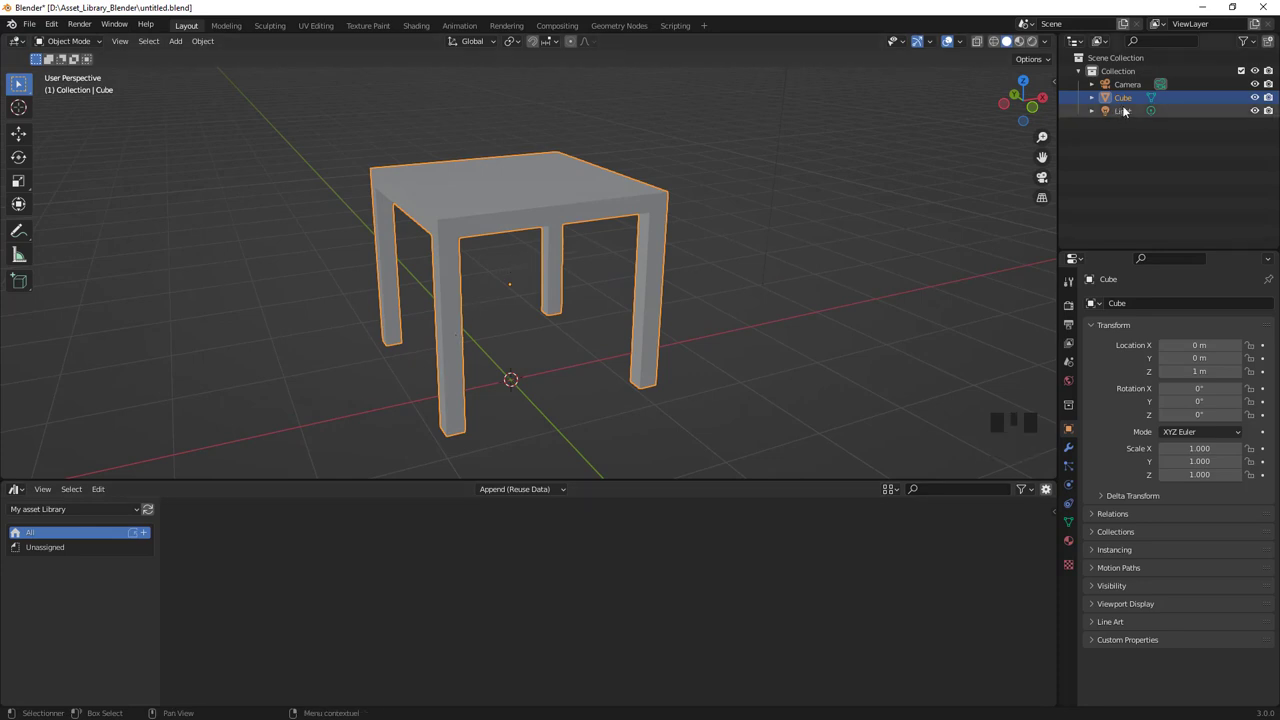
pyautogui.moveTo(1126, 100); pyautogui.dragTo(1070, 225)
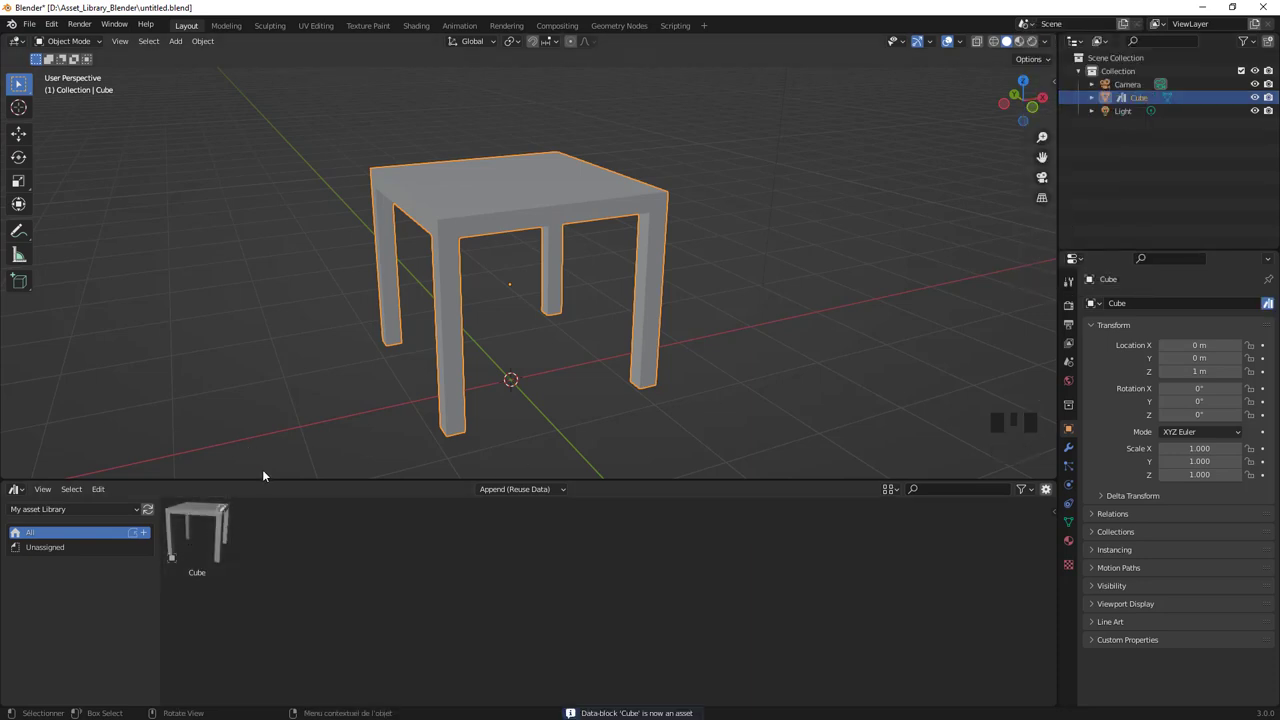
# Save the scene as Objets.blend in the asset library folder
pyautogui.moveTo(35, 30); pyautogui.dragTo(361, 246)
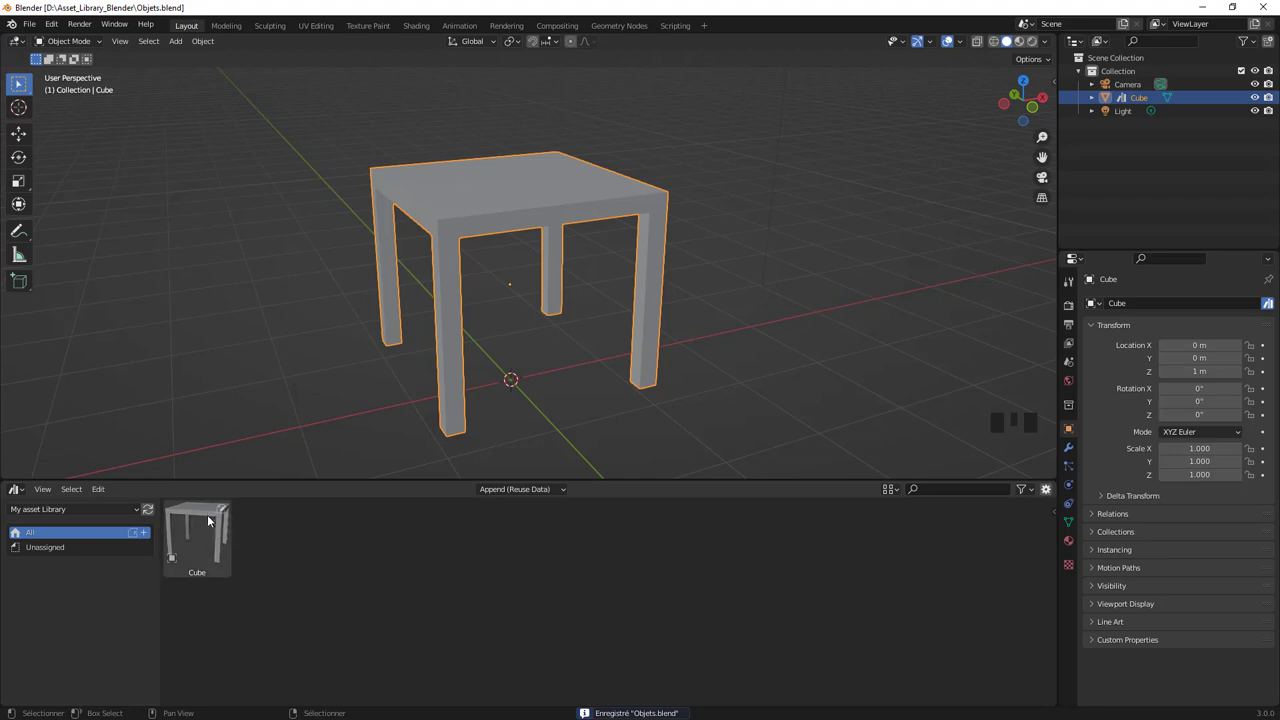
pyautogui.moveTo(209, 517); pyautogui.dragTo(181, 514)
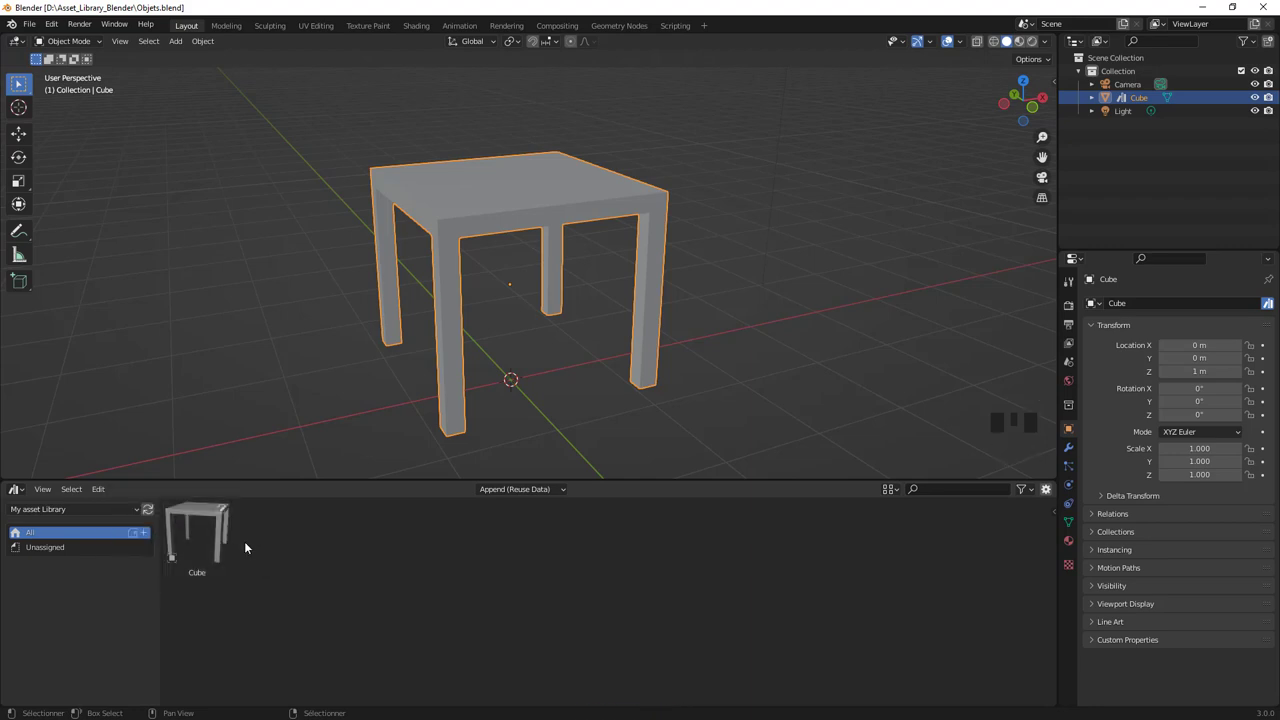
pyautogui.click(282, 533)
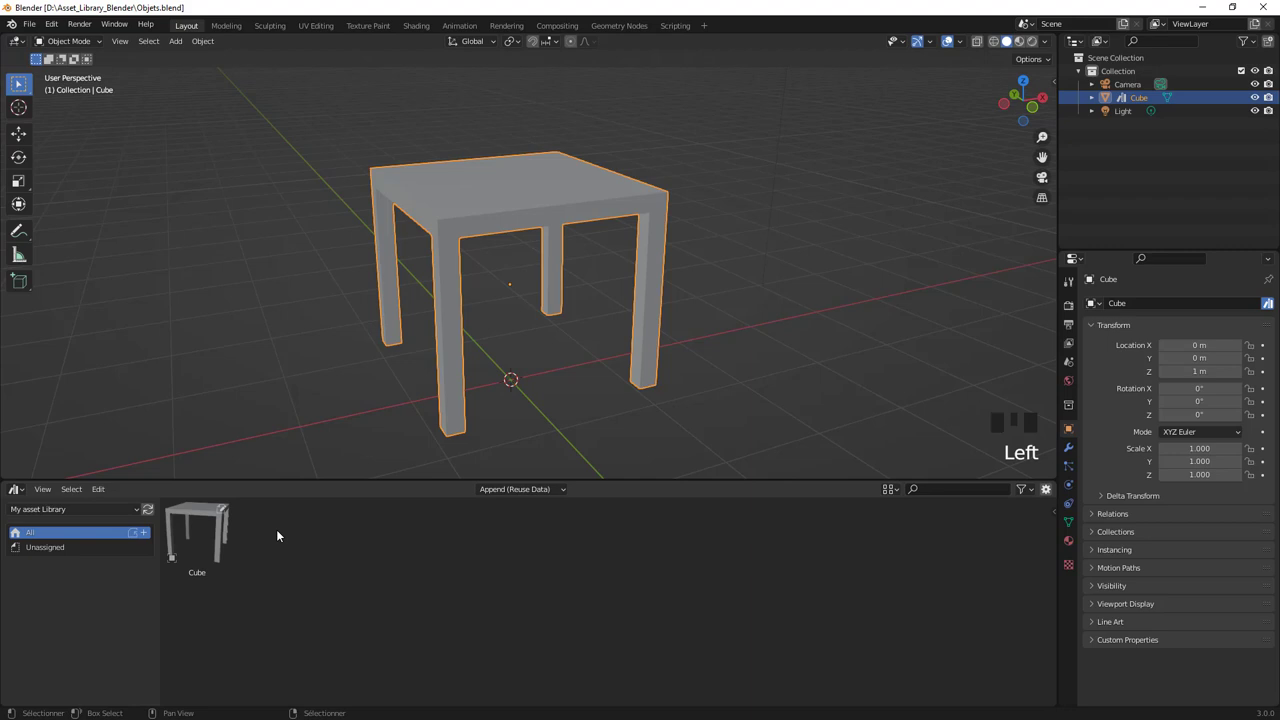
pyautogui.scroll(-3)
# Place a new cube, Cube.001, on the tabletop and enter Edit Mode on it
pyautogui.moveTo(535, 380); pyautogui.dragTo(30, 286)
pyautogui.moveTo(30, 286); pyautogui.dragTo(436, 262)
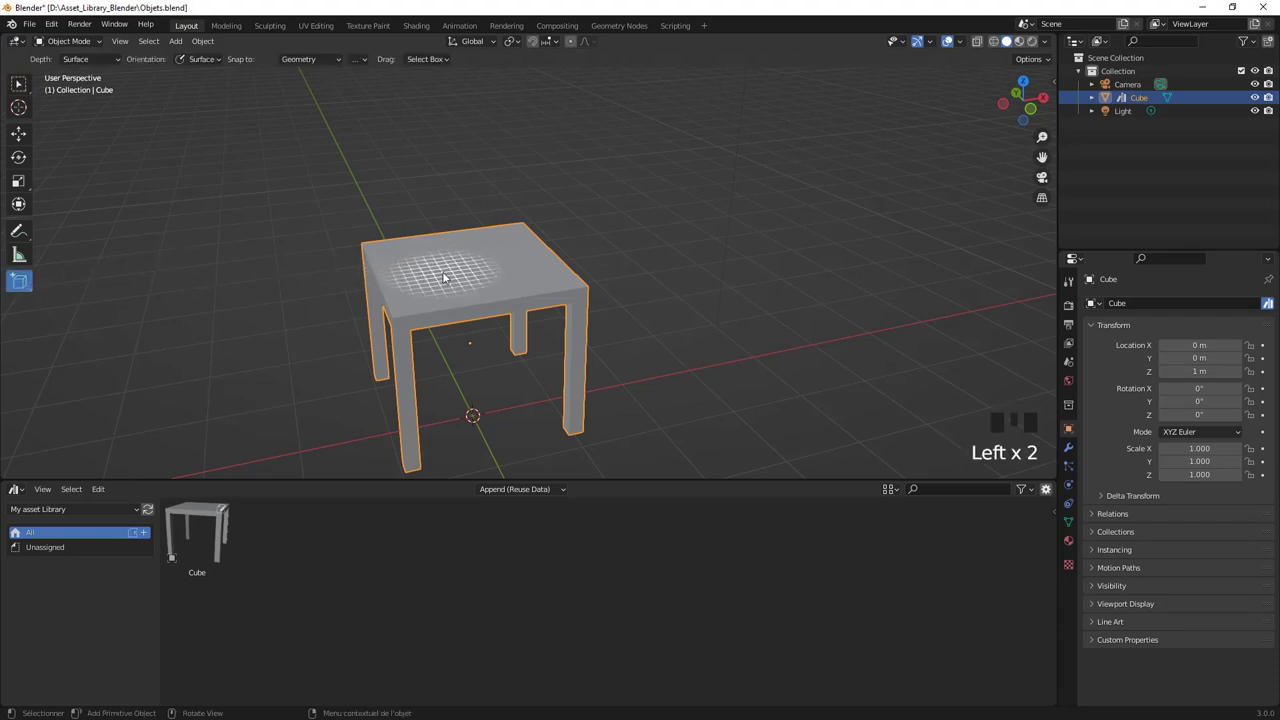
pyautogui.click(442, 260)
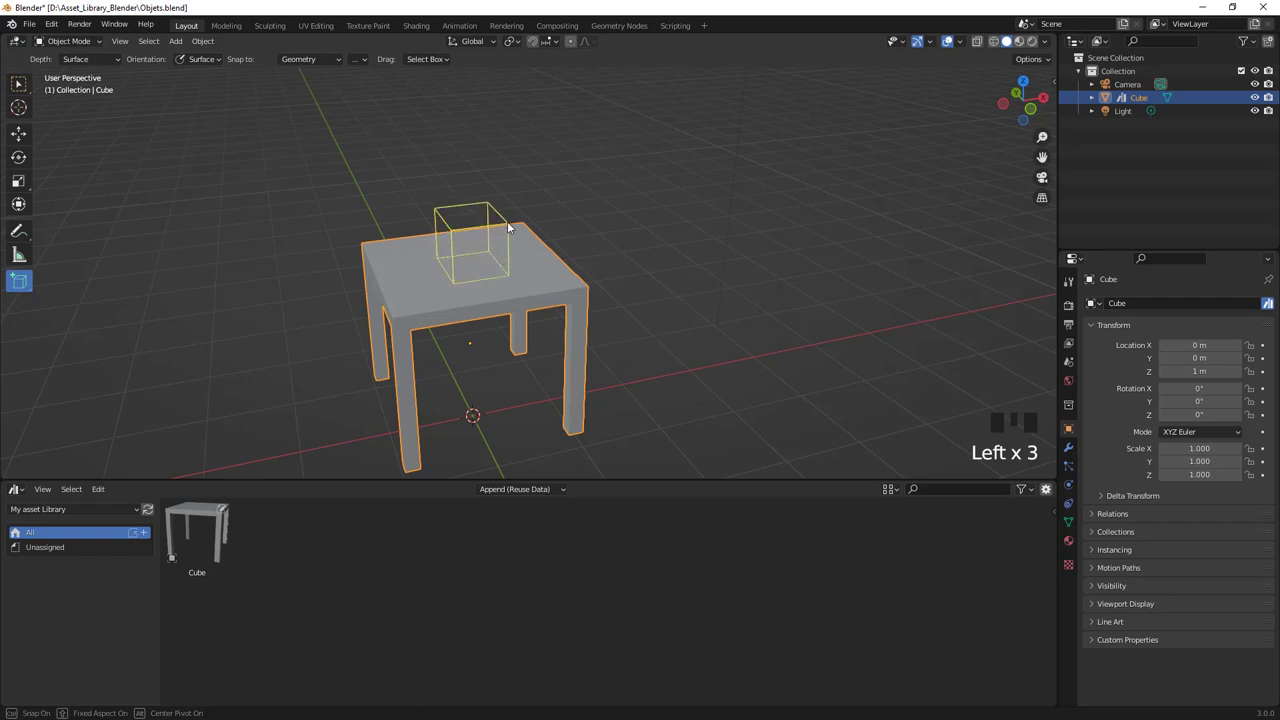
pyautogui.scroll(3)
pyautogui.press('Tab')
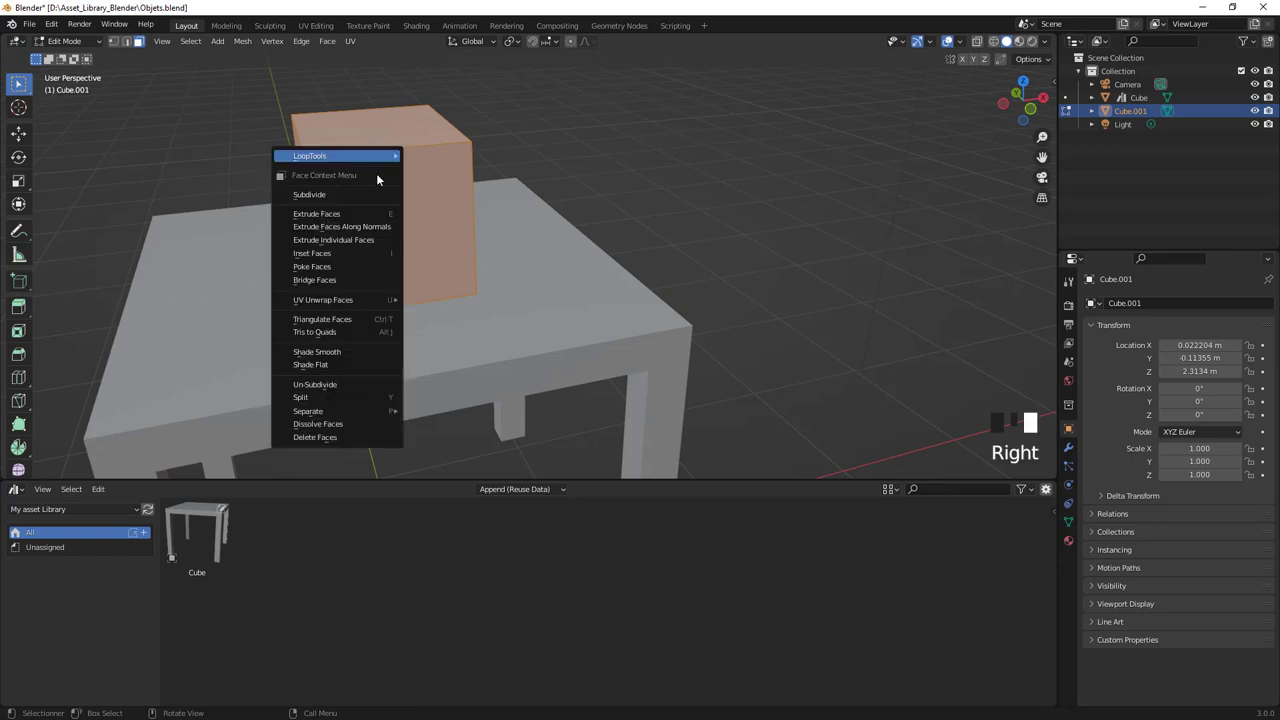
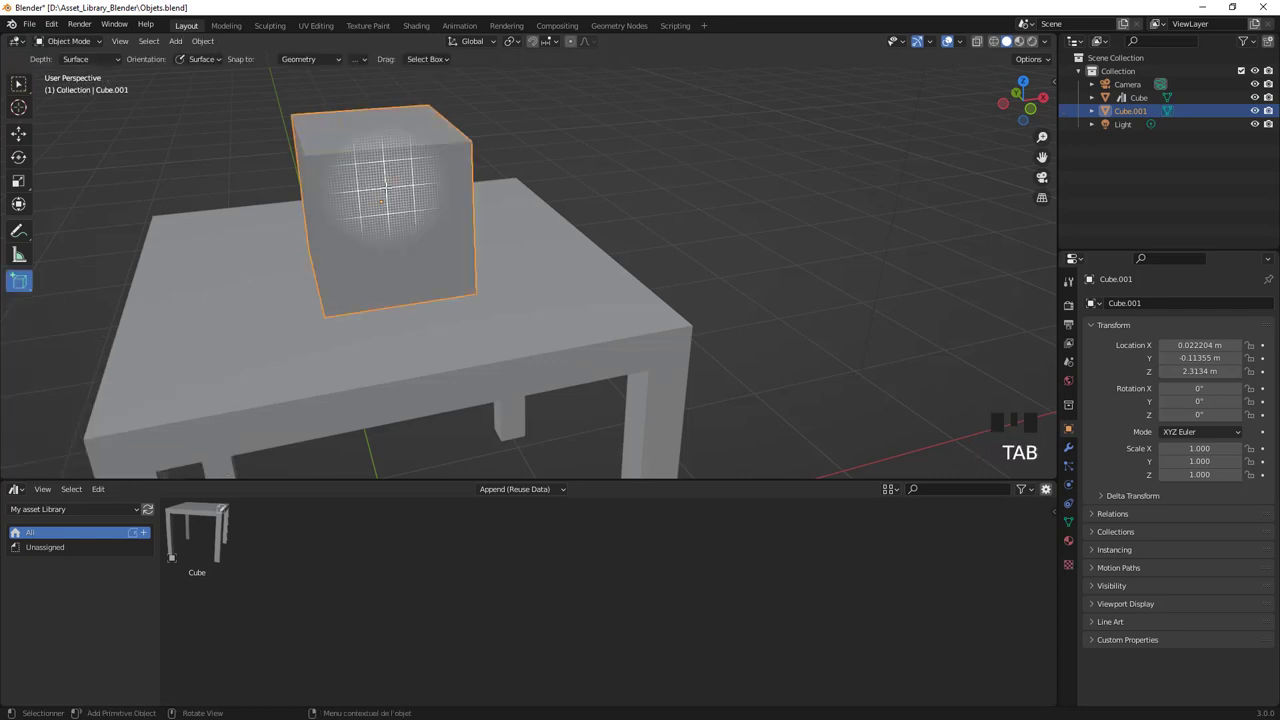
# Subdivide Cube.001, inset its faces individually and extrude them inward into recessed panels
pyautogui.moveTo(20, 86); pyautogui.dragTo(415, 220)
pyautogui.press('Tab')
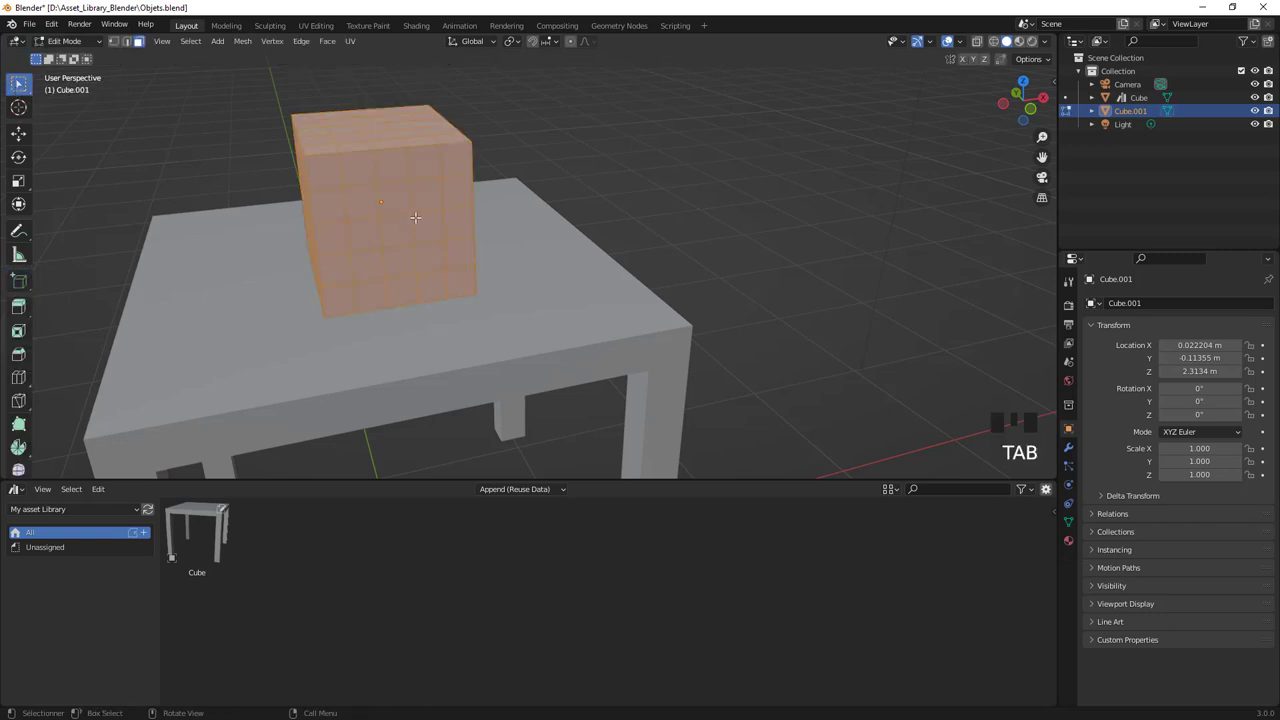
pyautogui.press('i')
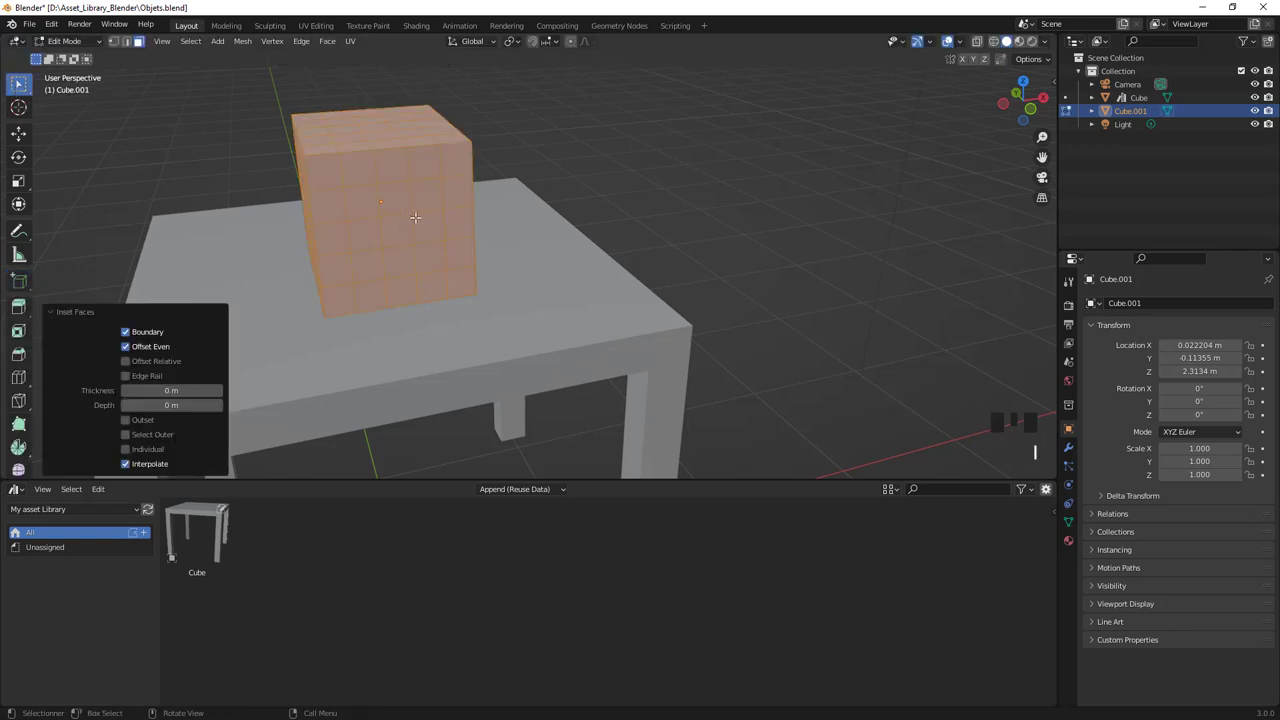
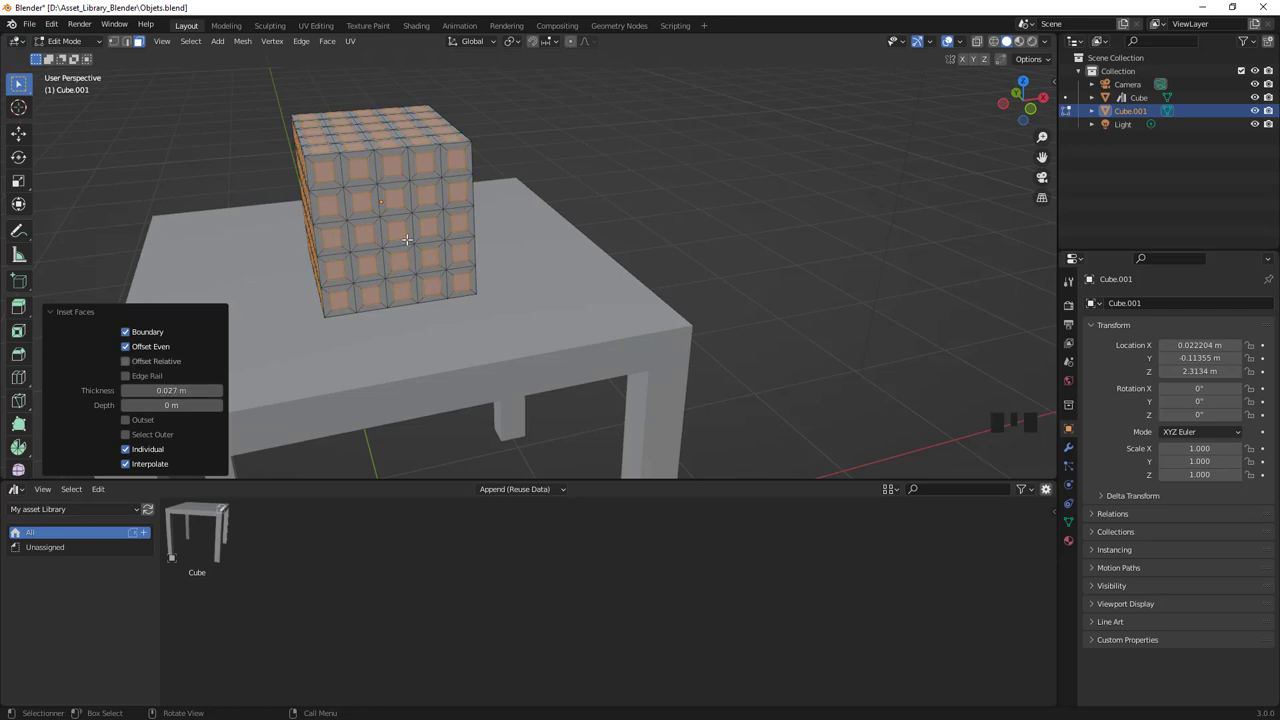
pyautogui.press('e')
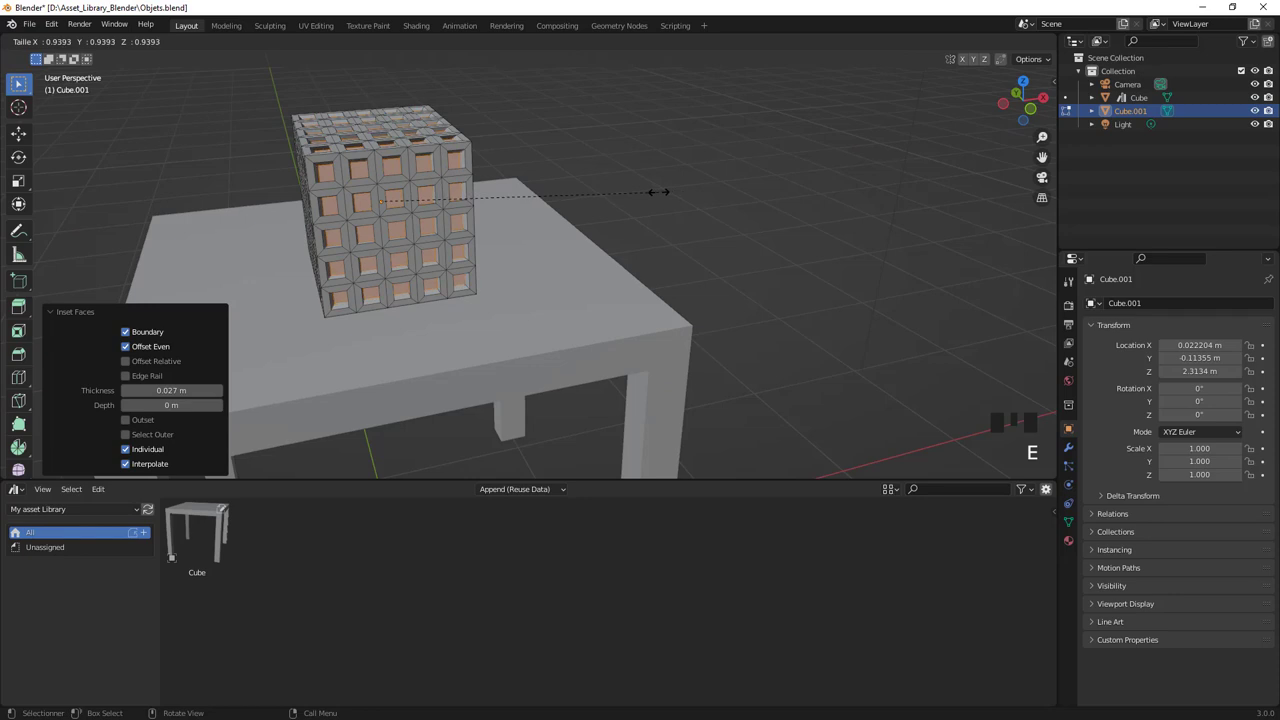
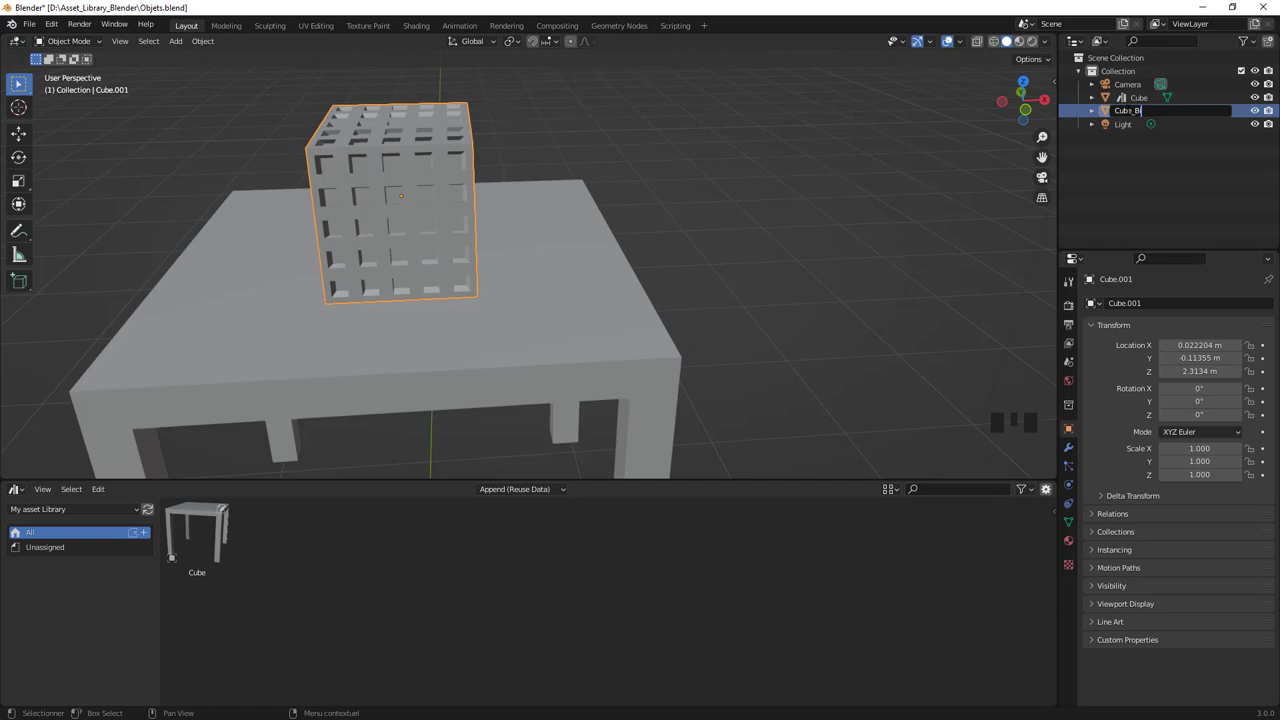
# Rename the cube Cube_Bizarre, mark it as an asset and save Objets.blend
pyautogui.press('r')
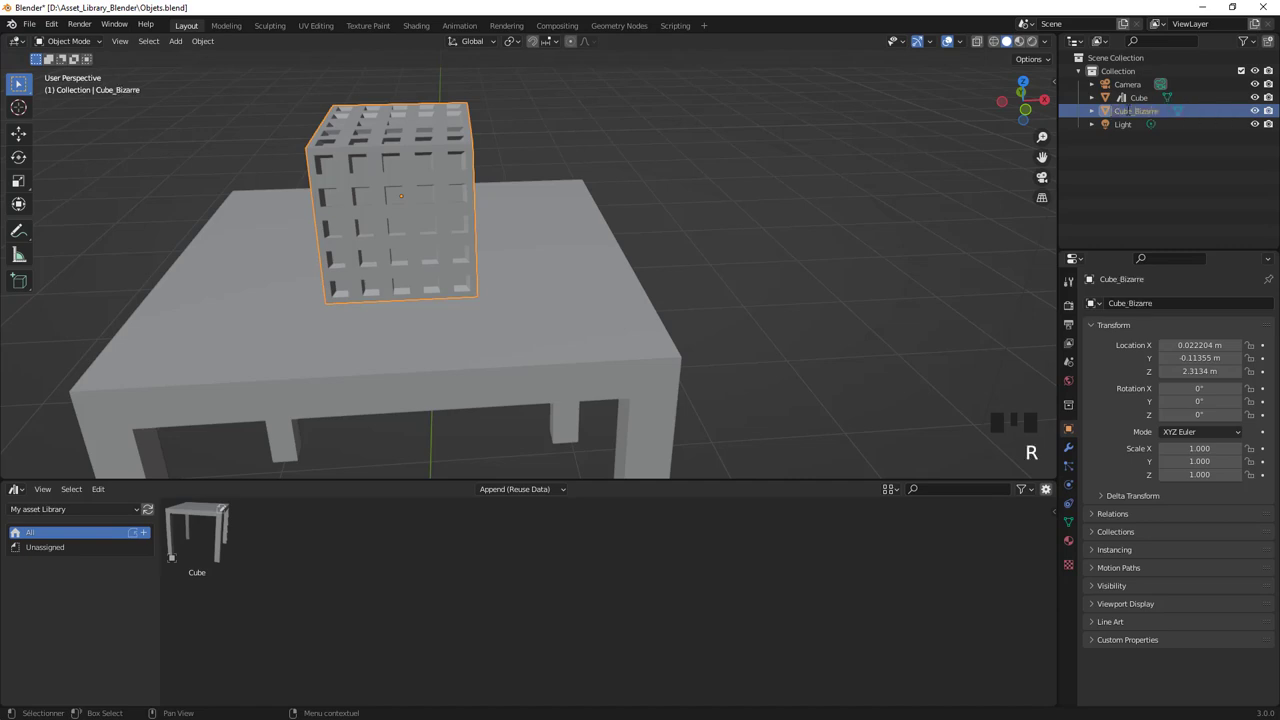
pyautogui.moveTo(1130, 114); pyautogui.dragTo(1085, 227)
pyautogui.click(343, 555)
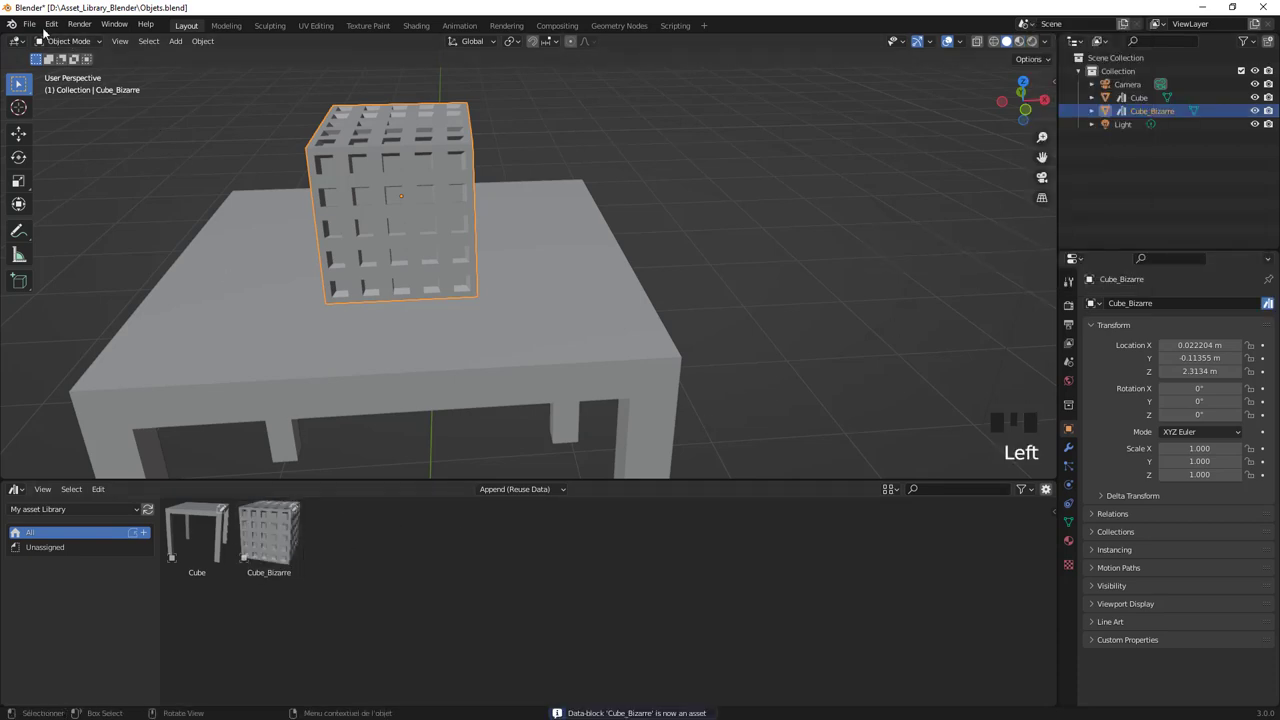
pyautogui.moveTo(38, 28); pyautogui.dragTo(664, 329)
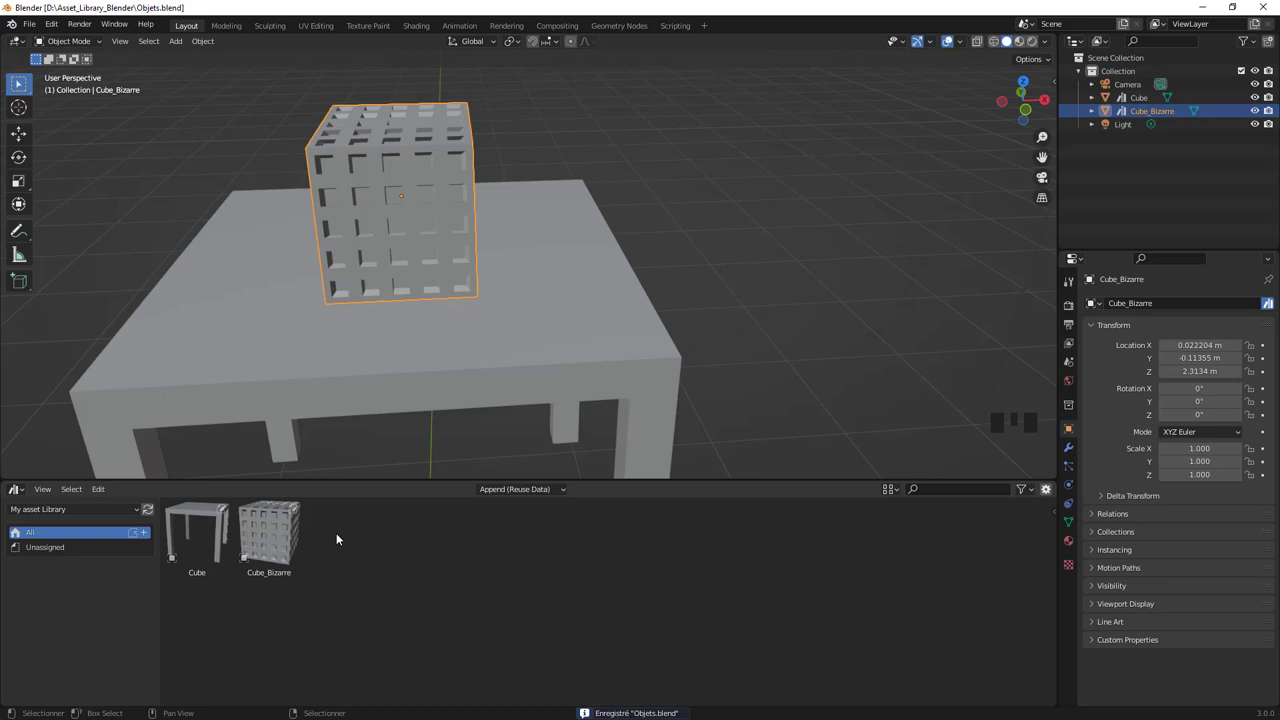
# Drop a second Cube_Bizarre from the asset library onto the tabletop beside the first, undoing a stray scale
pyautogui.moveTo(273, 546); pyautogui.dragTo(560, 312)
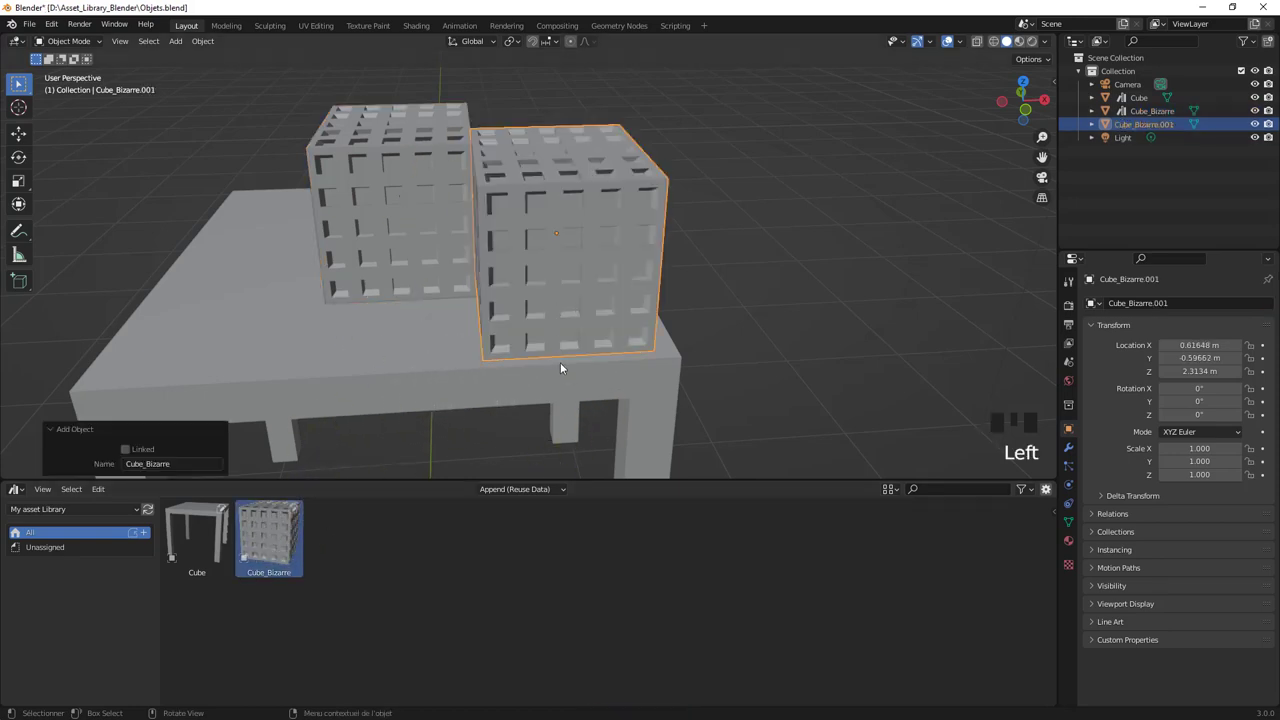
pyautogui.moveTo(751, 245); pyautogui.dragTo(743, 201)
pyautogui.press('s')
pyautogui.moveTo(628, 263); pyautogui.dragTo(617, 276)
pyautogui.press('ctrl+z')
pyautogui.moveTo(574, 320); pyautogui.dragTo(564, 324)
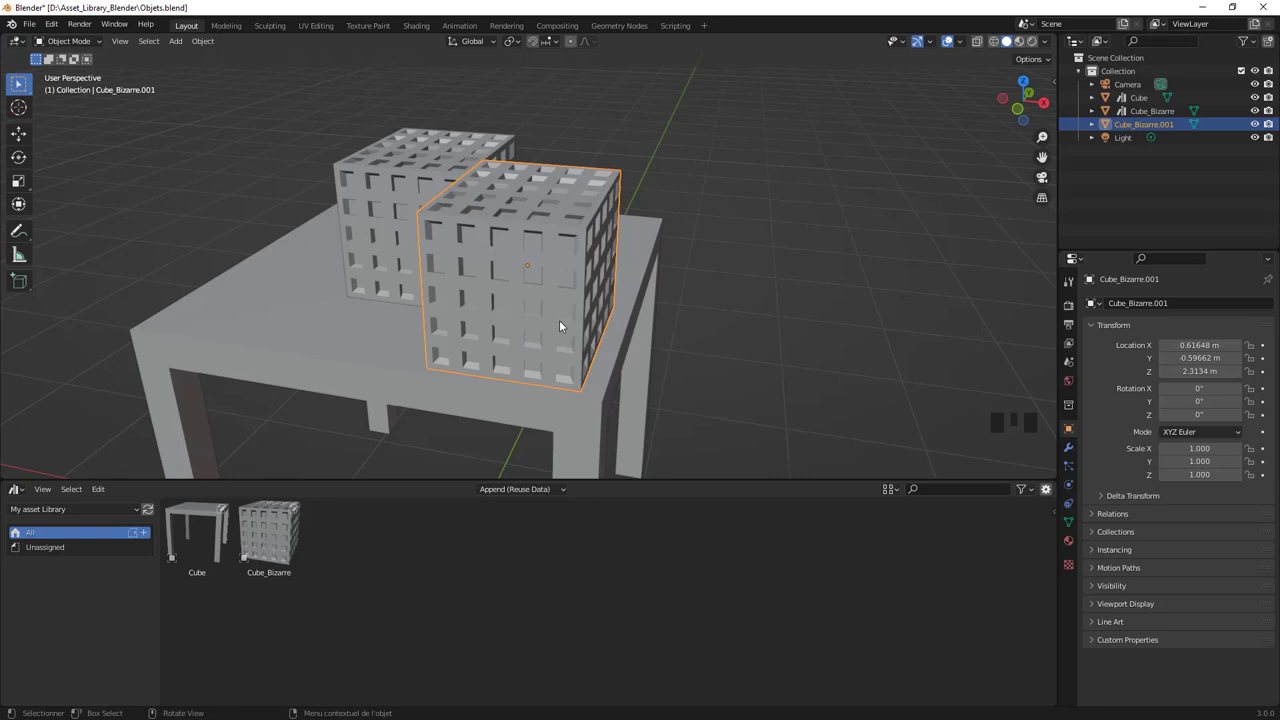
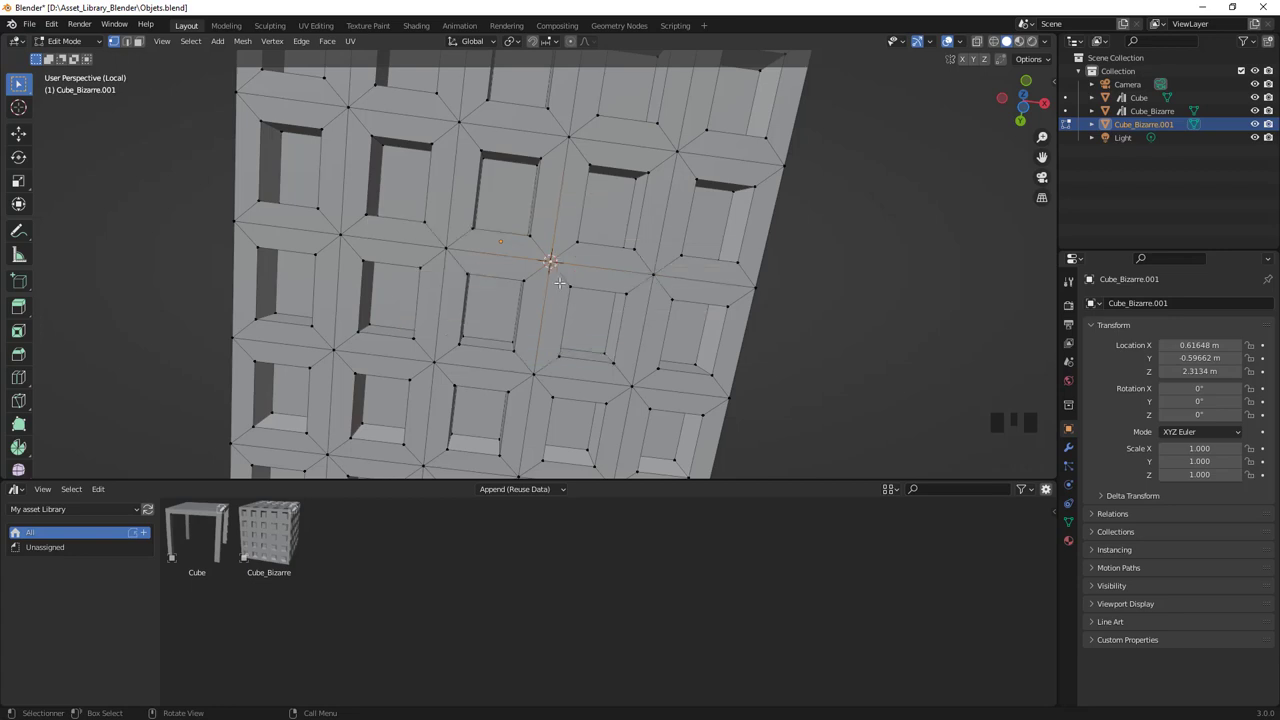
# Leave mesh editing of Cube_Bizarre.001 after placing the 3D cursor on its face
pyautogui.press('Tab')
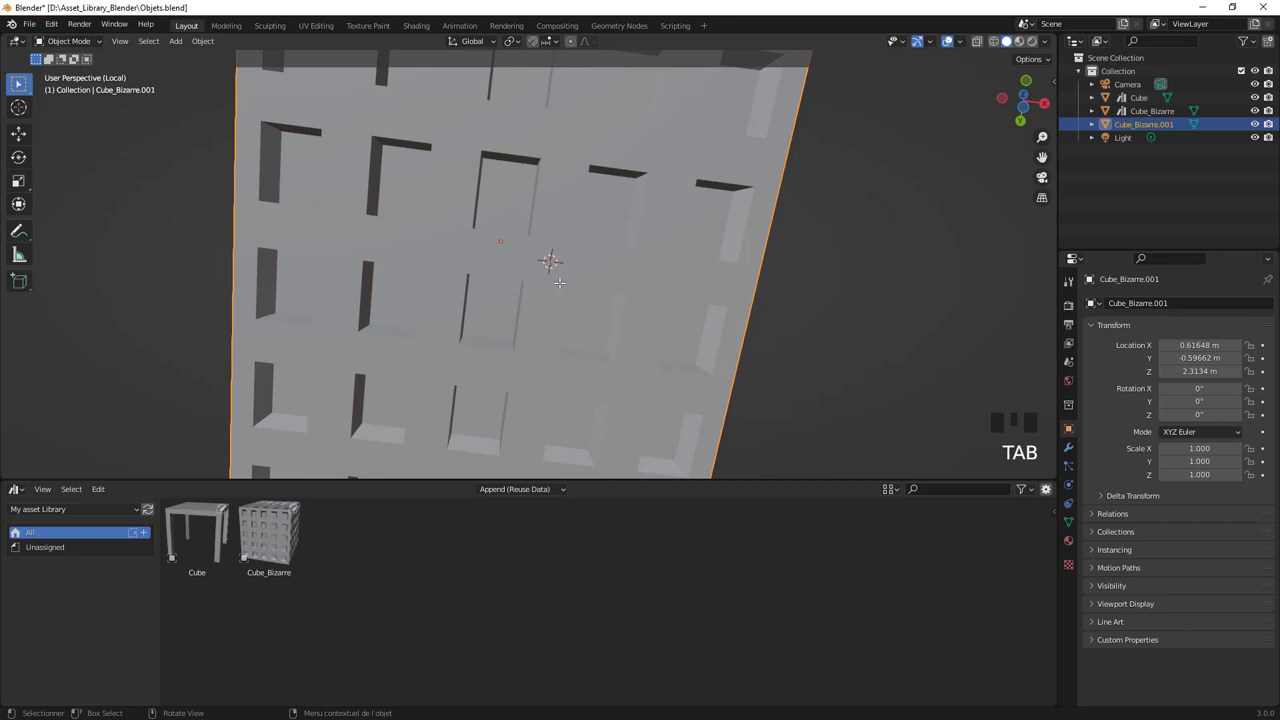
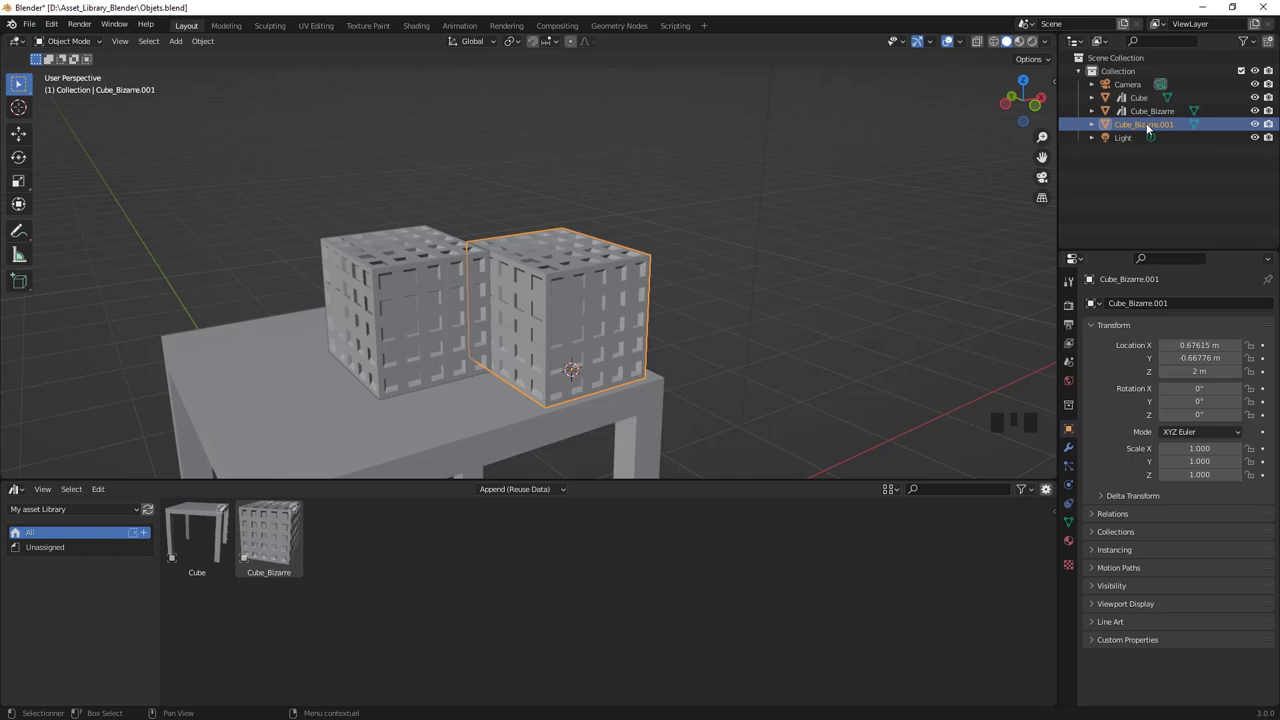
# Mark Cube_Bizarre.001 as a library asset, save Objets.blend, and drag a copy of it into the scene
pyautogui.moveTo(1151, 126); pyautogui.dragTo(636, 376)
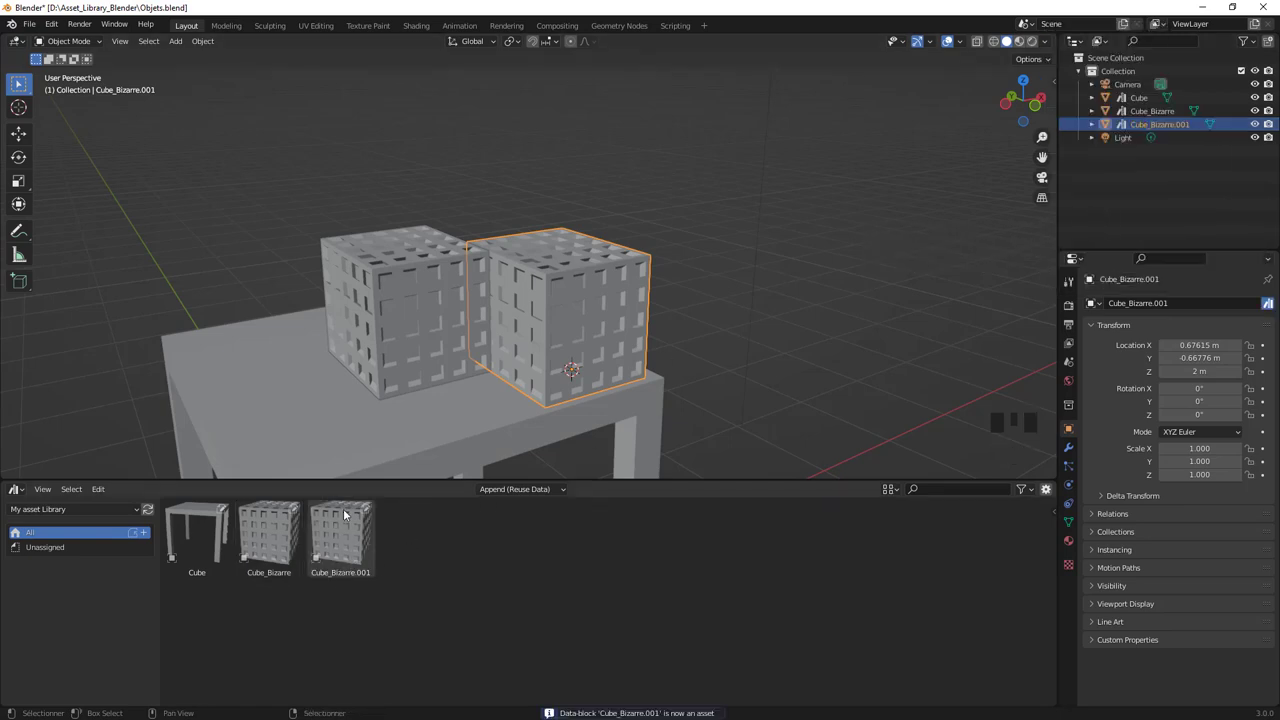
pyautogui.moveTo(41, 29); pyautogui.dragTo(595, 302)
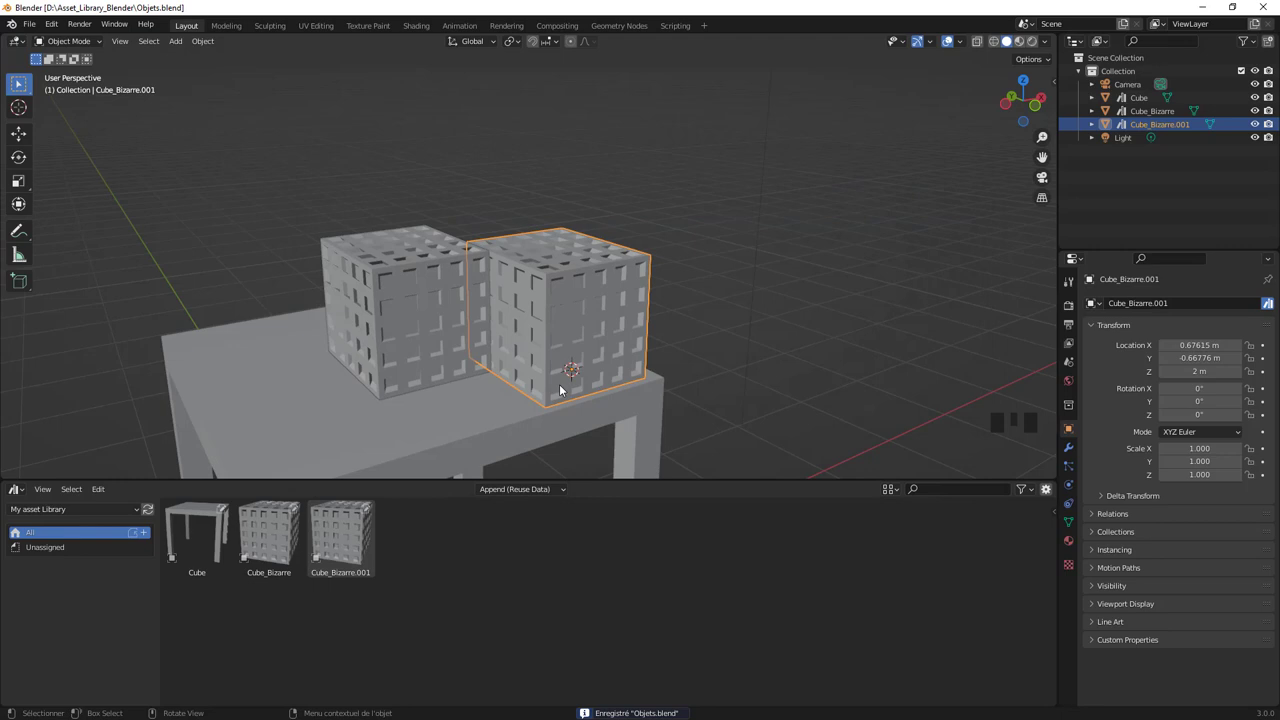
pyautogui.moveTo(352, 536); pyautogui.dragTo(282, 419)
# Set Cube_Bizarre.002 on the tabletop and scale it down to about 0.313 beside the larger cubes
pyautogui.moveTo(361, 394); pyautogui.dragTo(528, 354)
pyautogui.press('s')
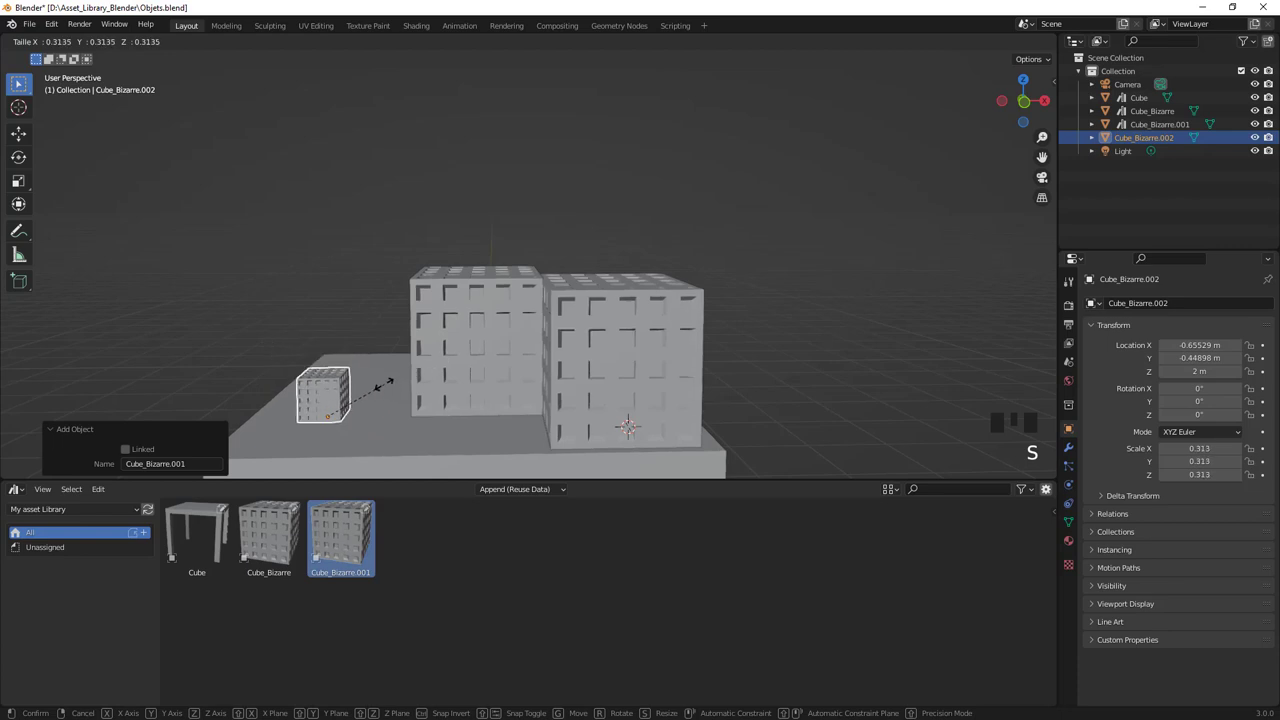
pyautogui.moveTo(392, 419); pyautogui.dragTo(395, 427)
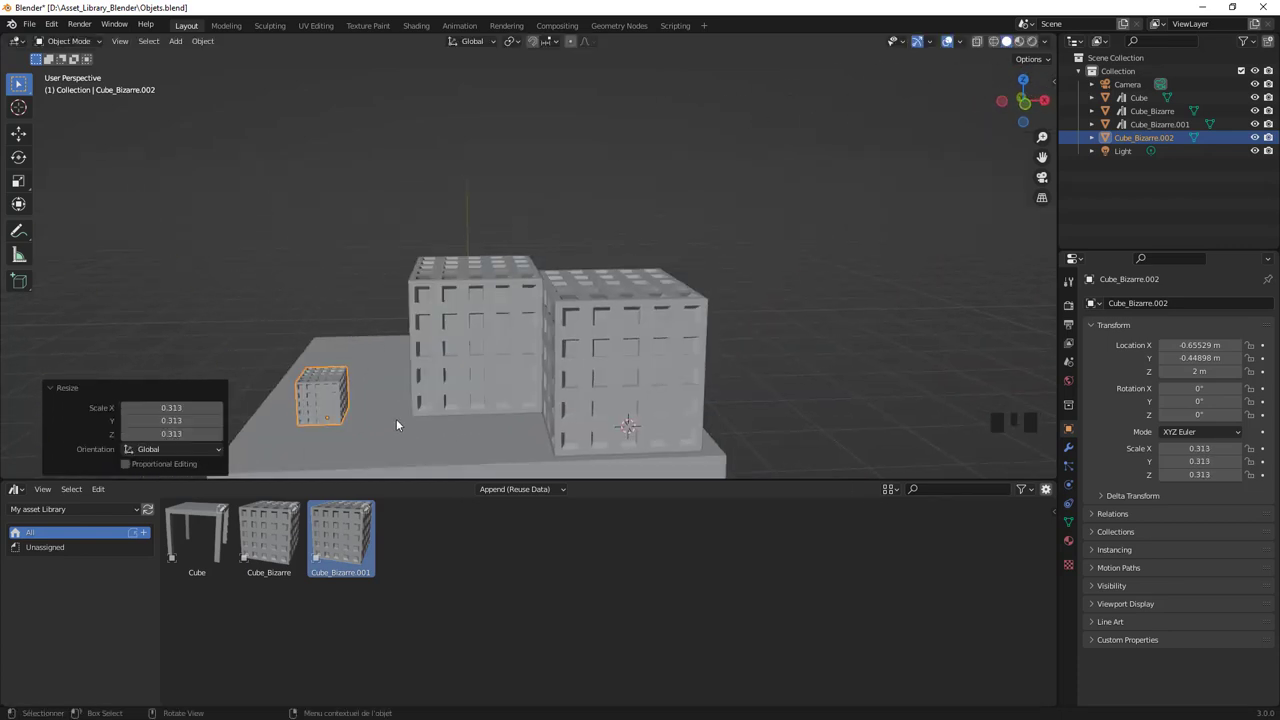
pyautogui.moveTo(466, 411); pyautogui.dragTo(427, 319)
pyautogui.press('shift+a')
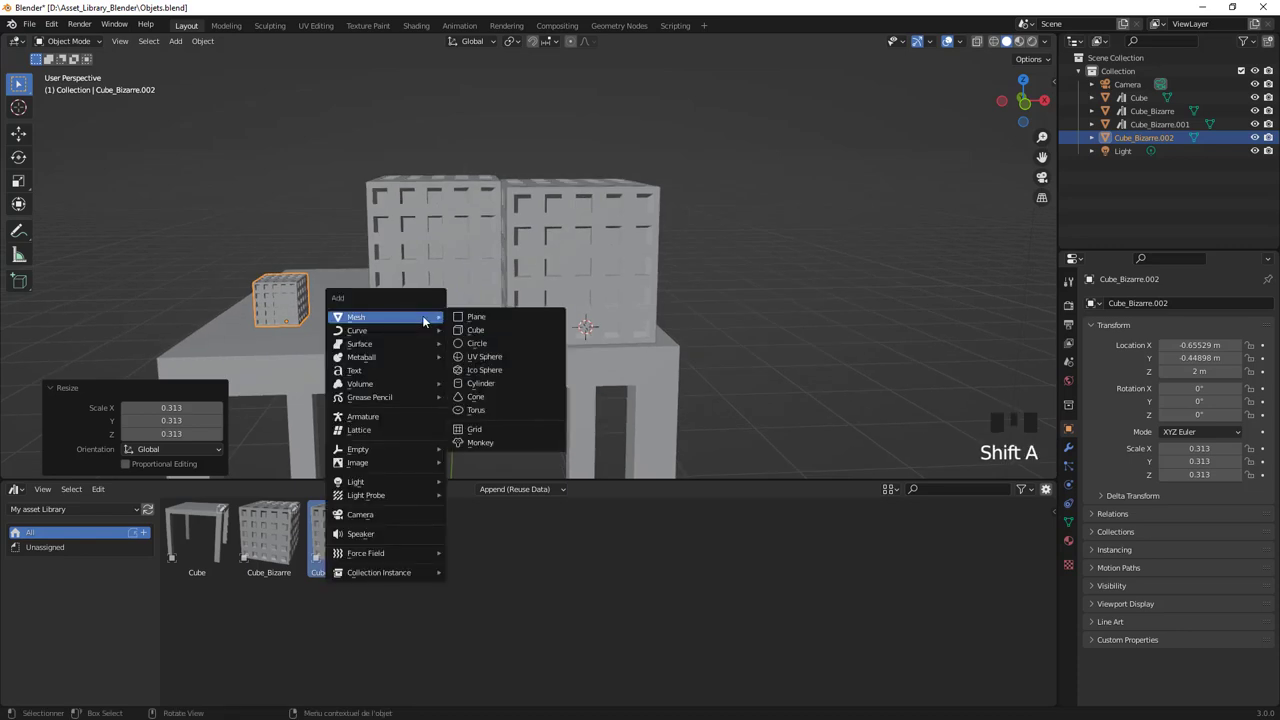
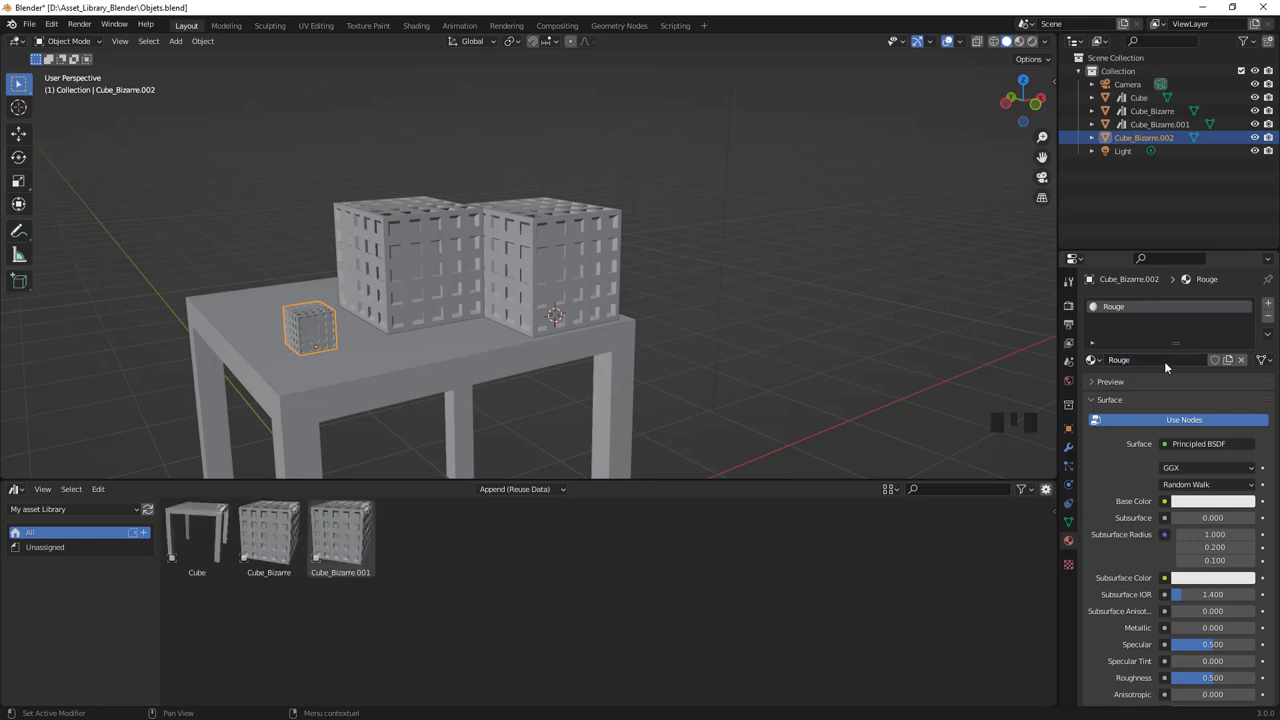
# Set the small cube's material base colour to red and show its Rouge node tree in the Shading workspace
pyautogui.click(1220, 504)
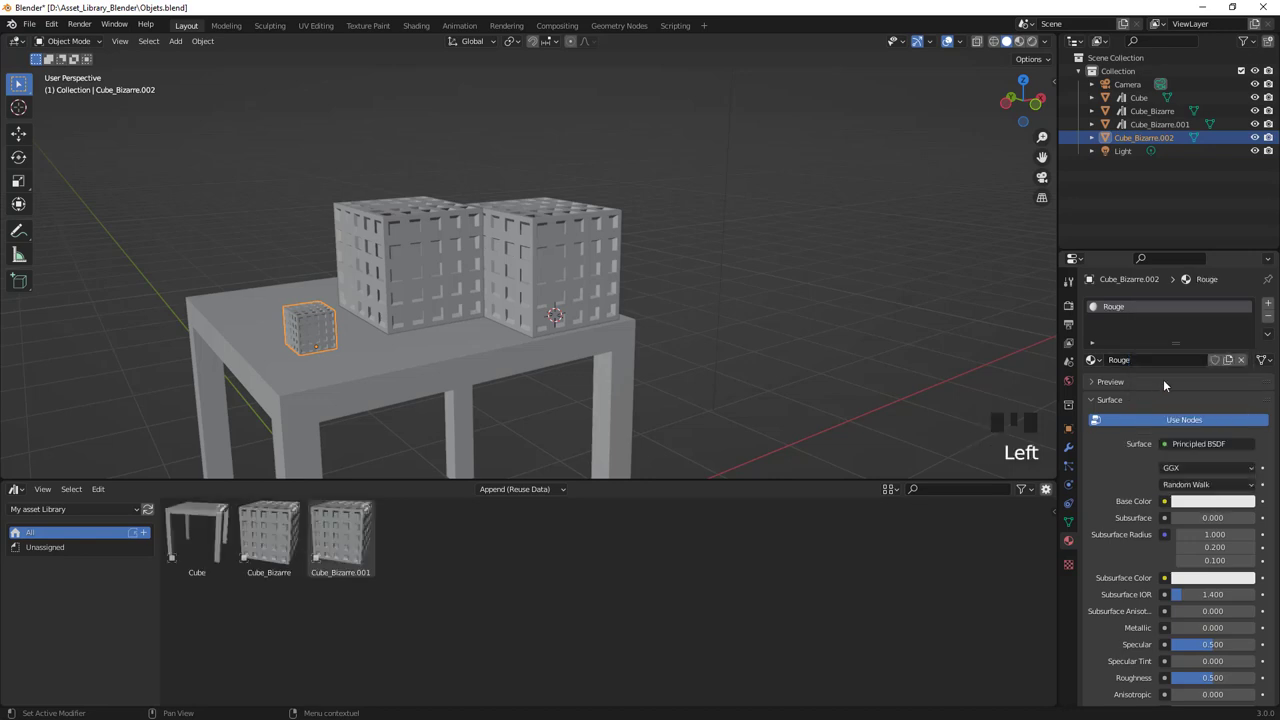
pyautogui.click(1217, 509)
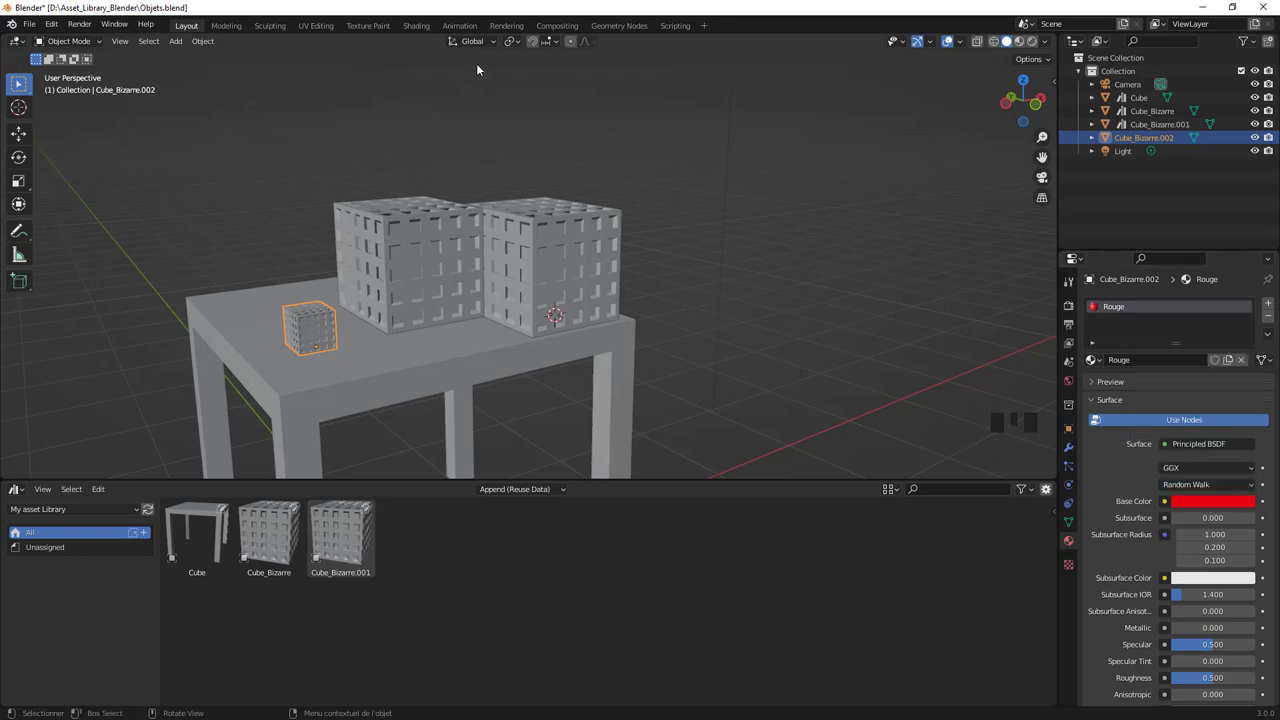
pyautogui.moveTo(432, 30); pyautogui.dragTo(605, 435)
pyautogui.scroll(3)
pyautogui.moveTo(537, 215); pyautogui.dragTo(565, 452)
pyautogui.click(565, 452)
# Drive Rouge's base colour through a Musgrave Texture and a red-to-orange ColorRamp for a mottled look
pyautogui.press('ctrl+t')
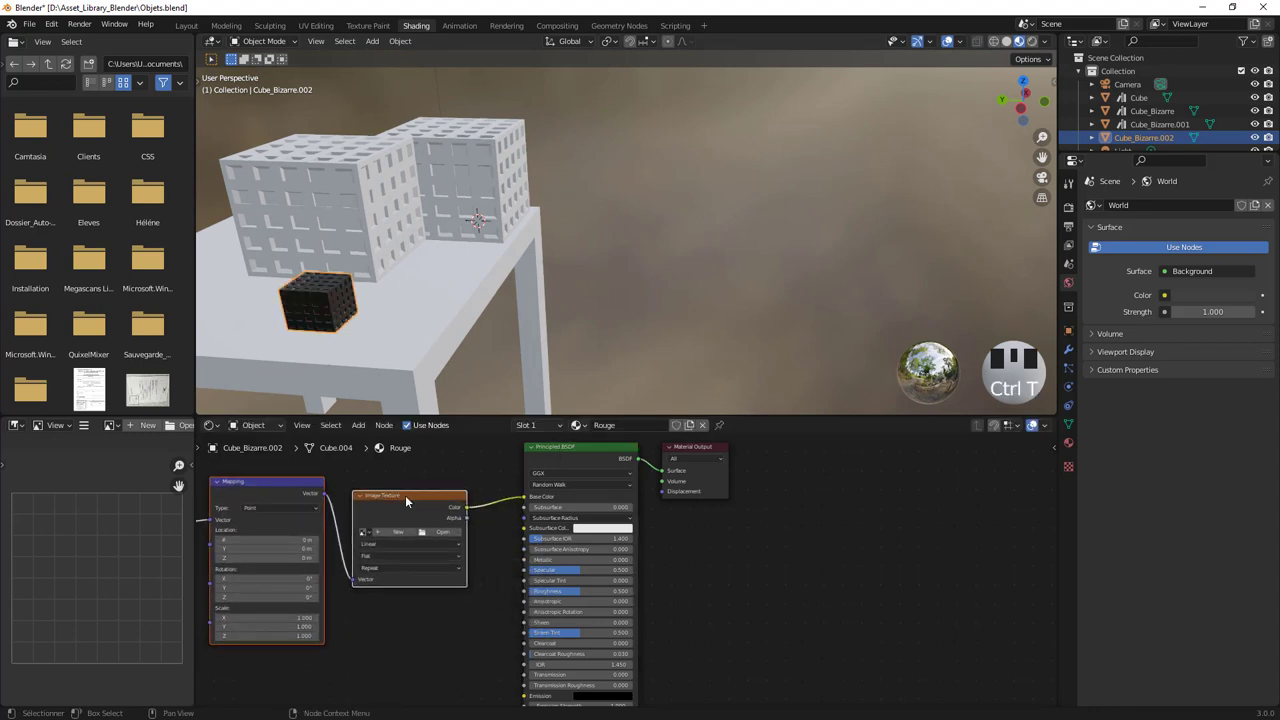
pyautogui.click(410, 501)
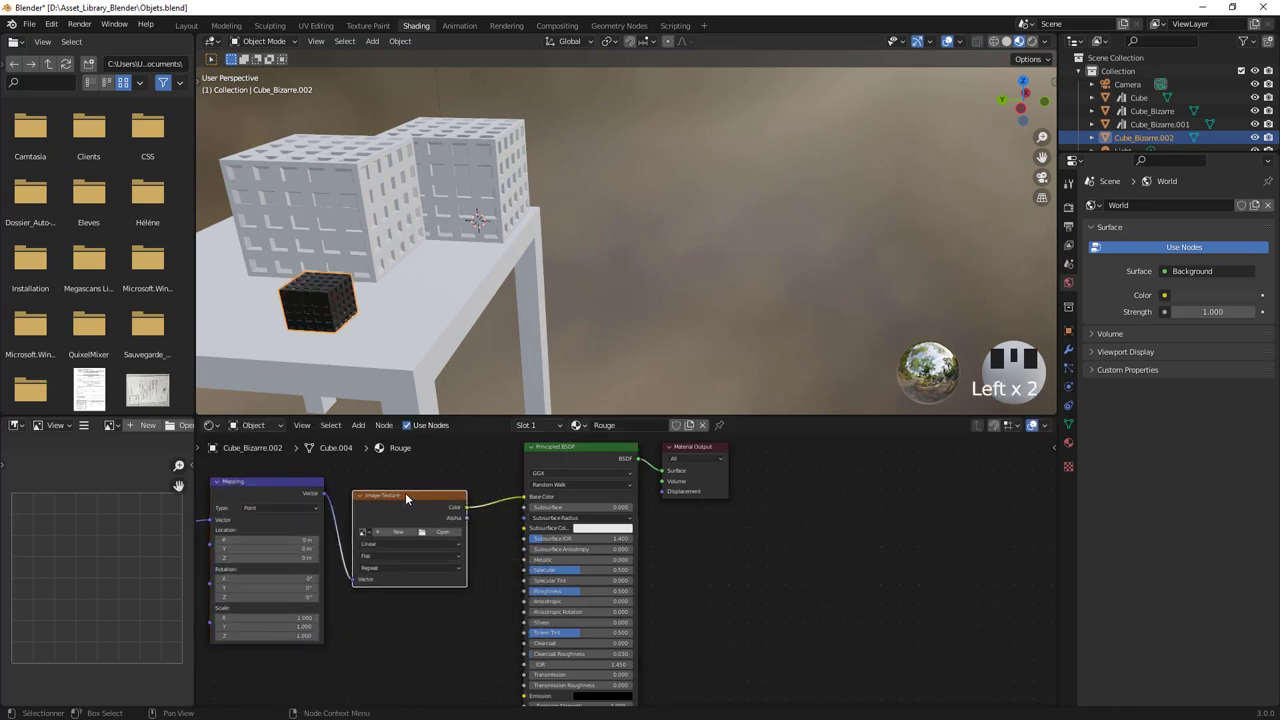
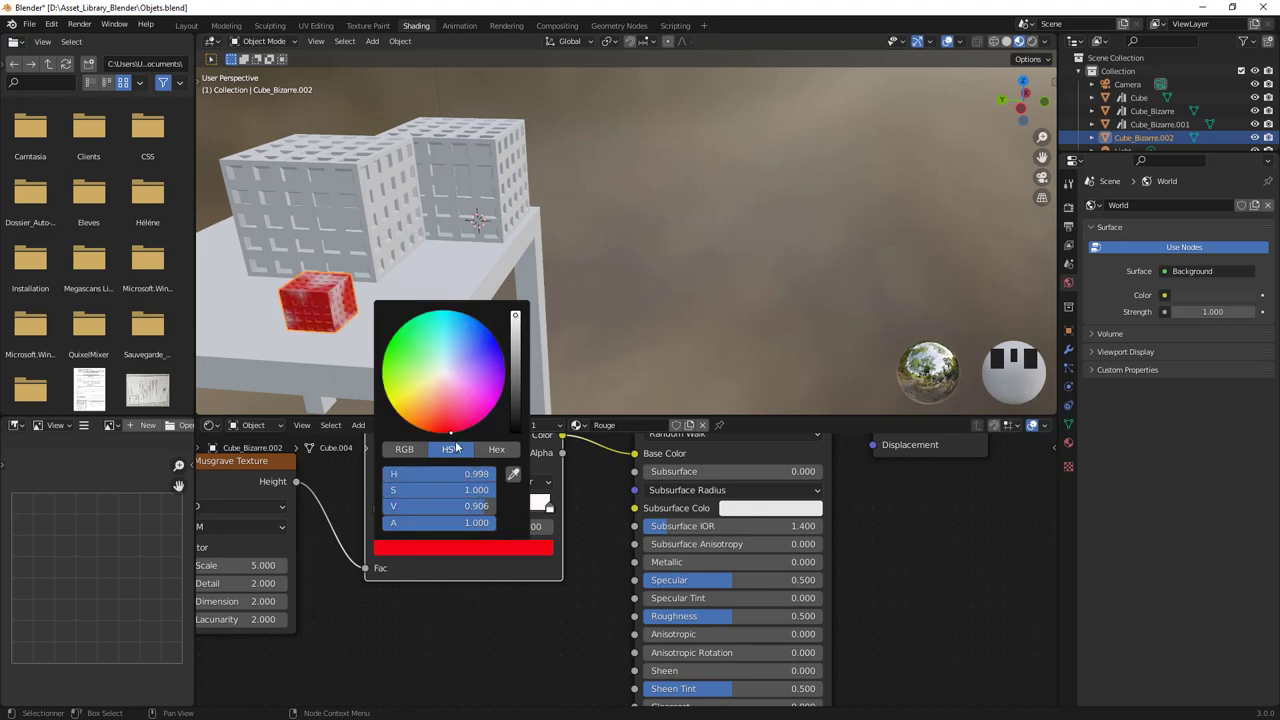
pyautogui.moveTo(554, 512); pyautogui.dragTo(466, 401)
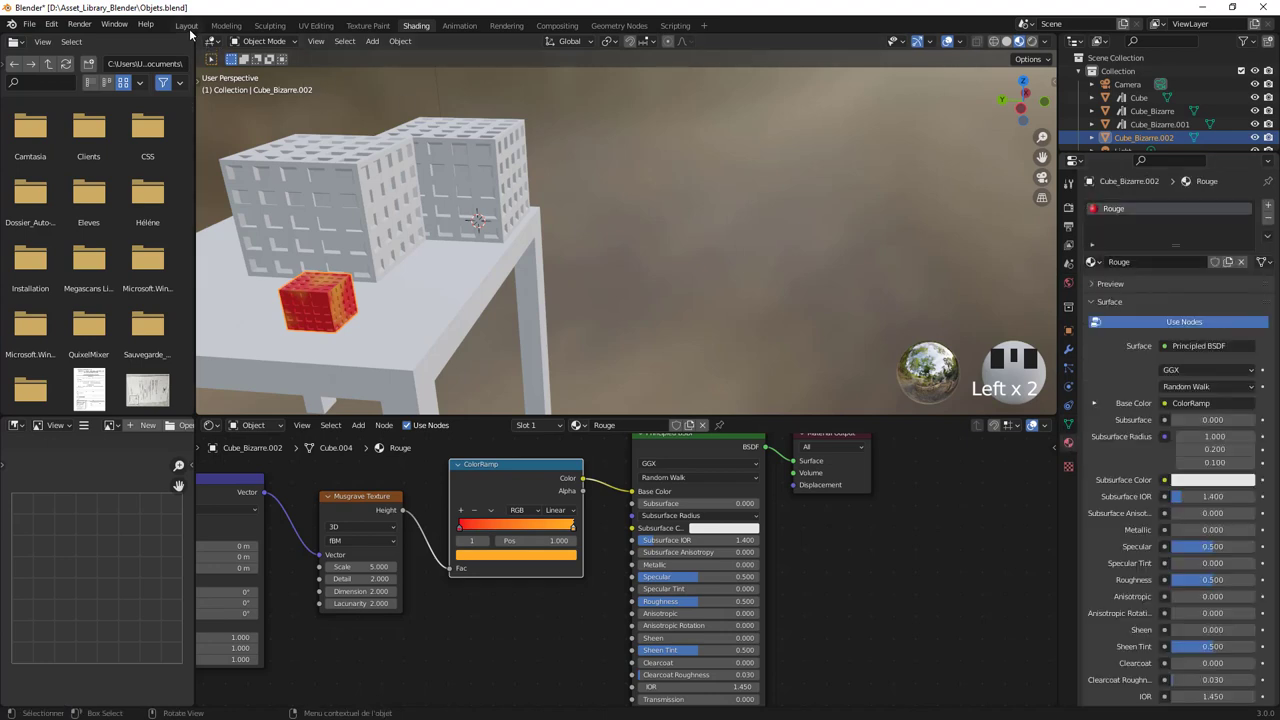
# Mark the Rouge material as a library asset and save Objets.blend again
pyautogui.click(194, 34)
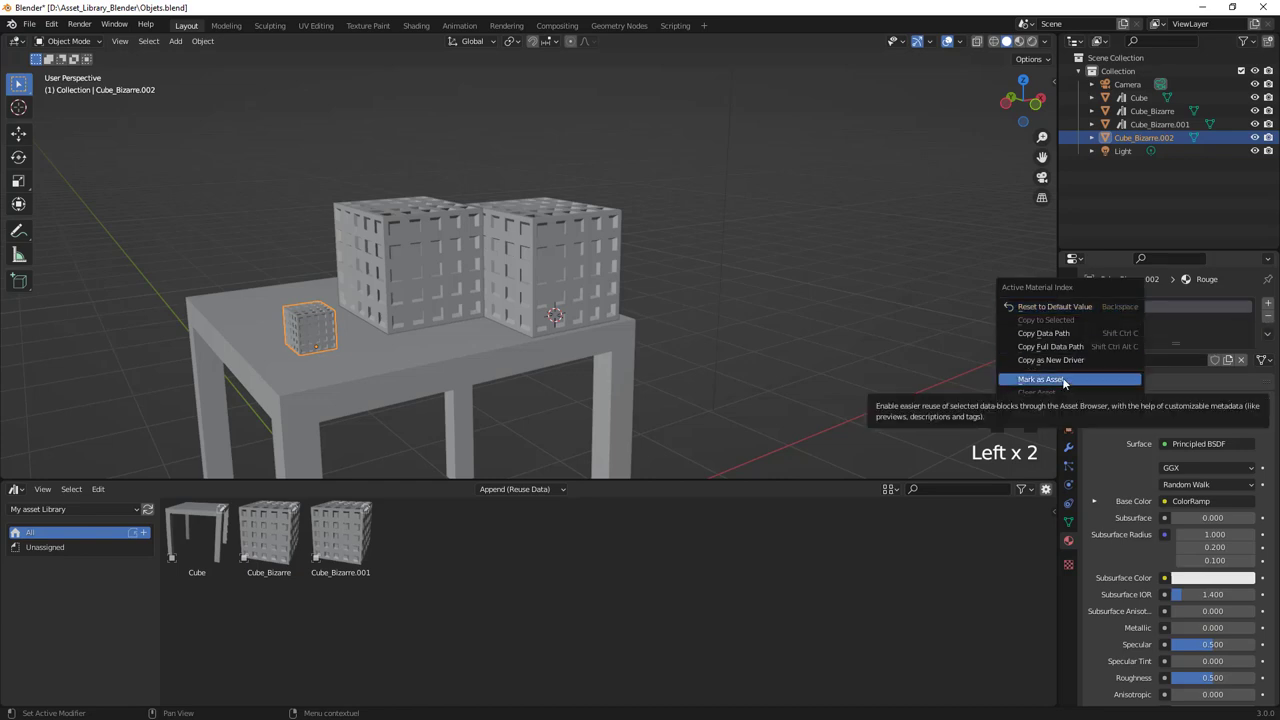
pyautogui.rightClick(1066, 383)
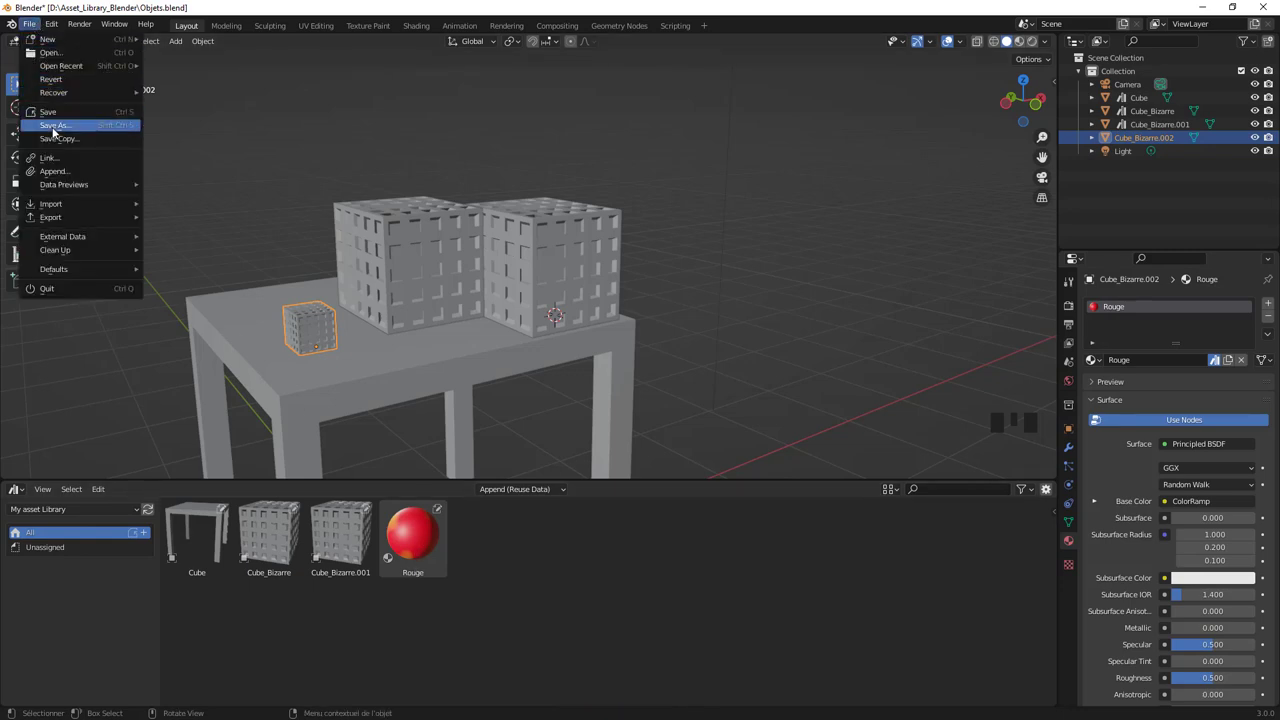
pyautogui.moveTo(102, 140); pyautogui.dragTo(860, 557)
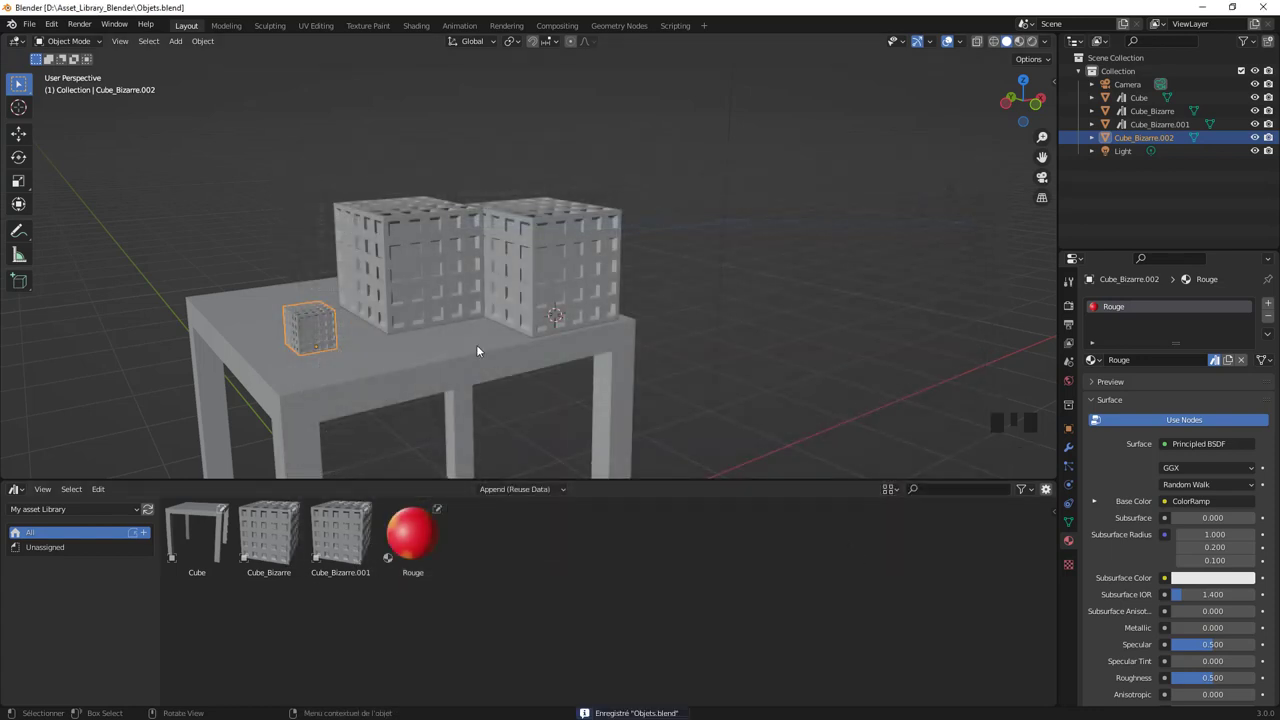
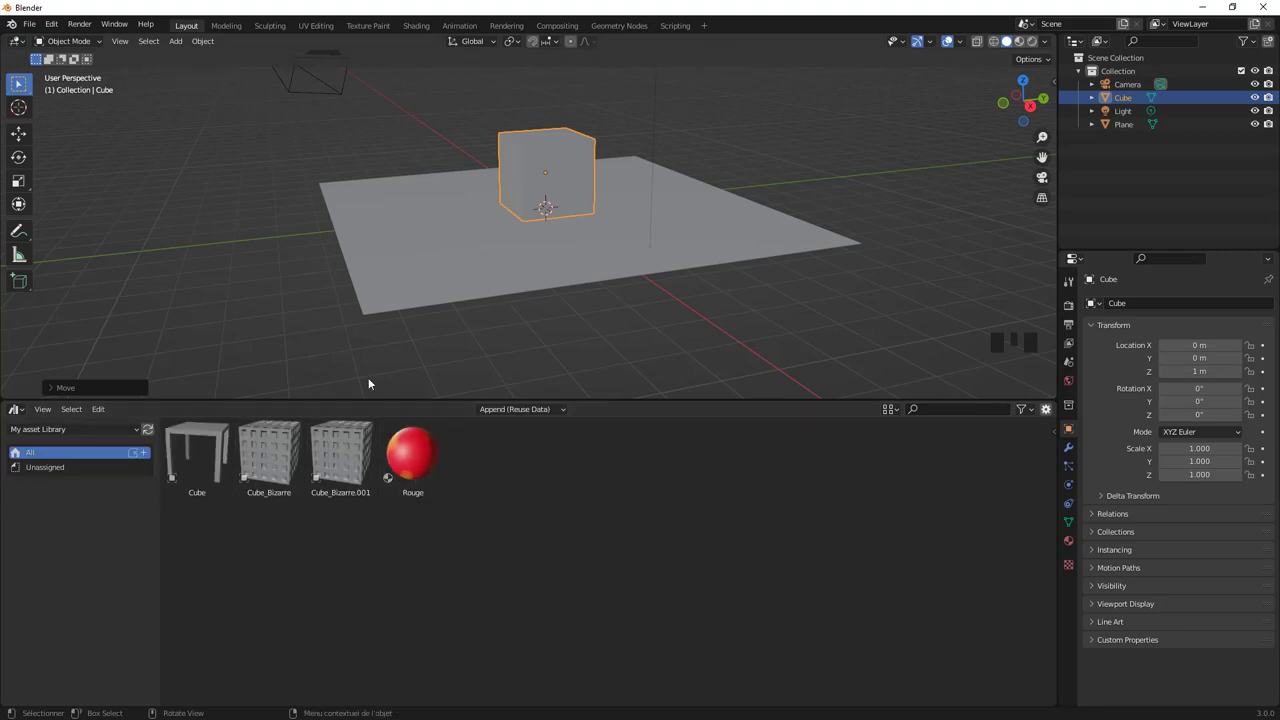
# Drag Cube_Bizarre.001 to the front-left of the plane and Cube_Bizarre to its right side
pyautogui.moveTo(347, 454); pyautogui.dragTo(426, 253)
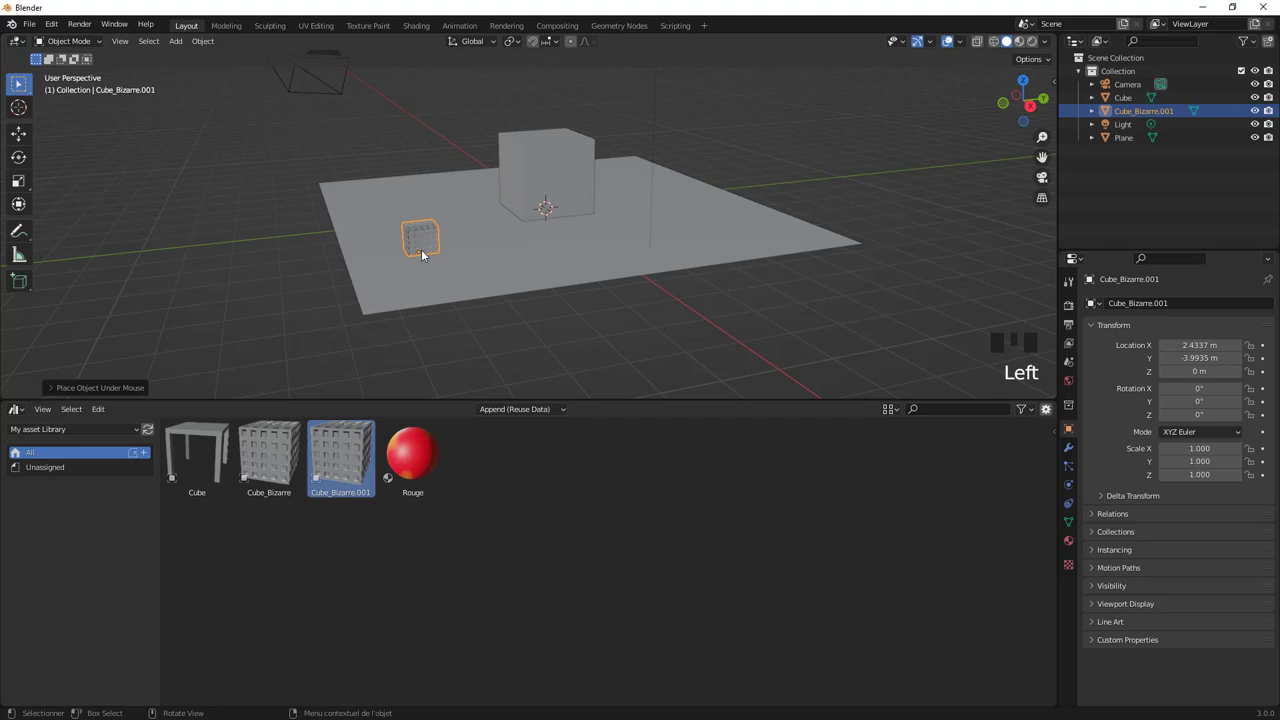
pyautogui.moveTo(284, 446); pyautogui.dragTo(719, 232)
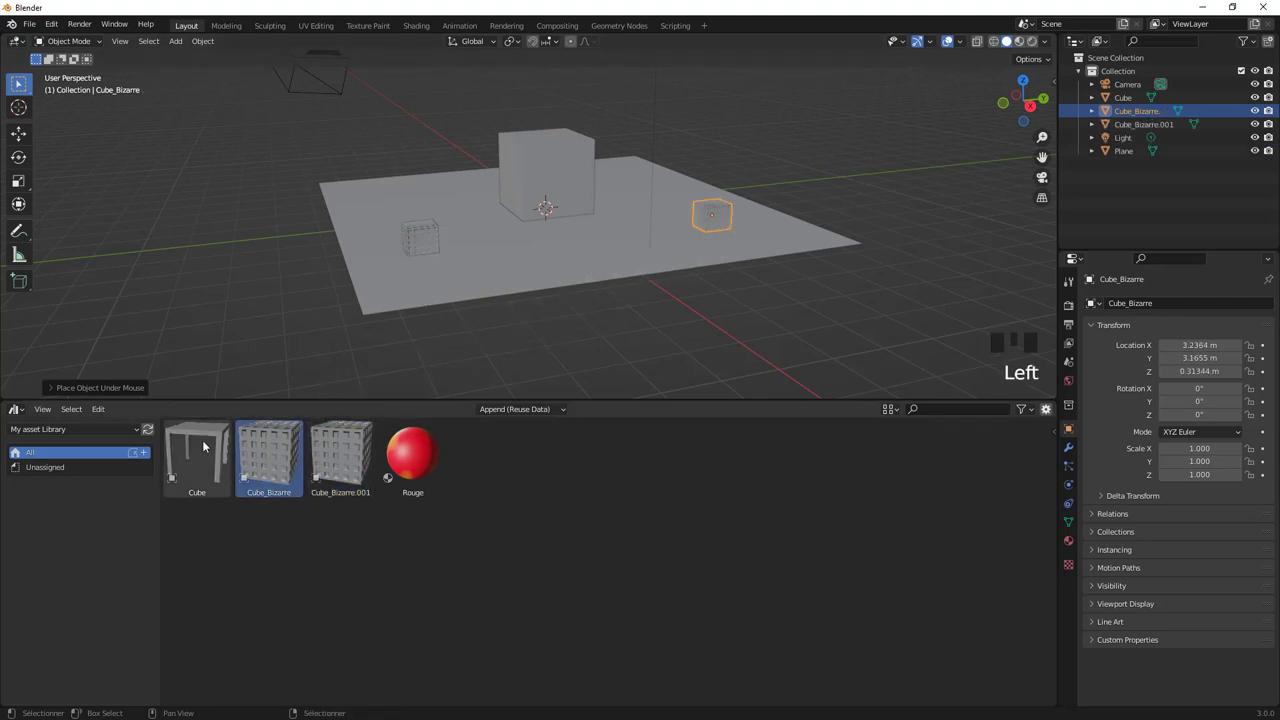
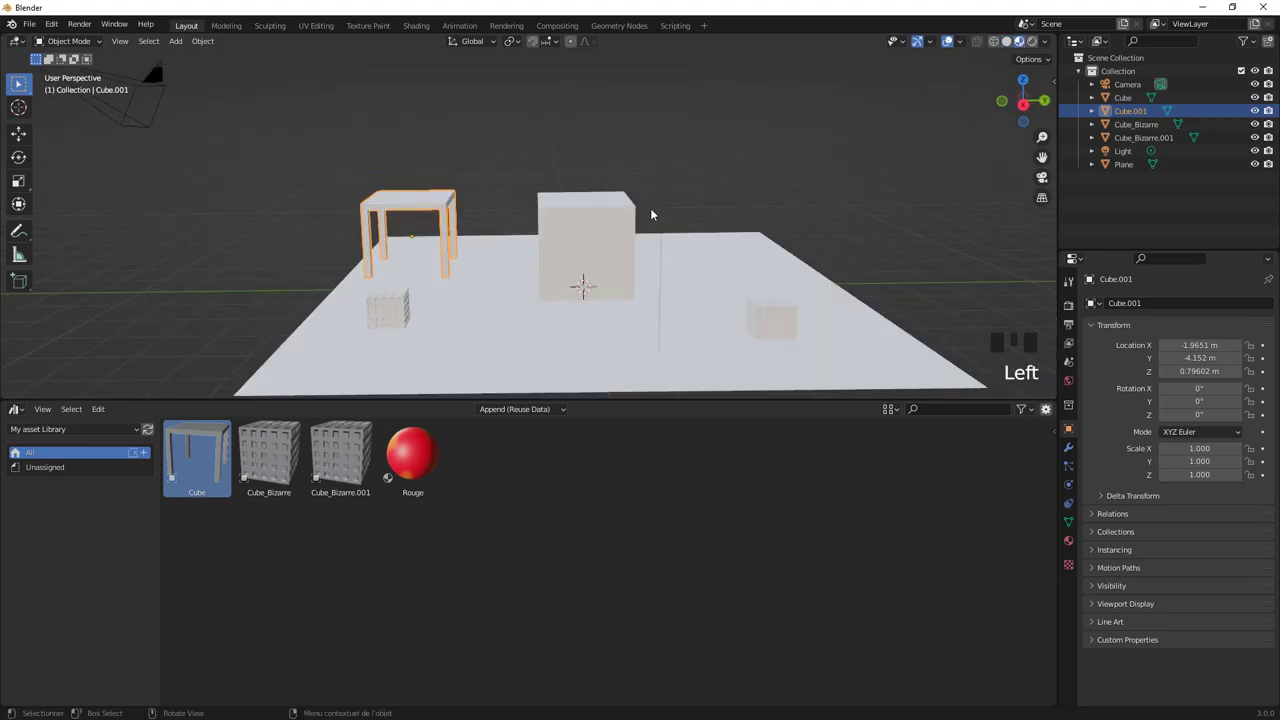
# Apply the Rouge material from the asset library to the plane and bring the large plain cube into view
pyautogui.moveTo(631, 224); pyautogui.dragTo(410, 450)
pyautogui.moveTo(410, 450); pyautogui.dragTo(483, 343)
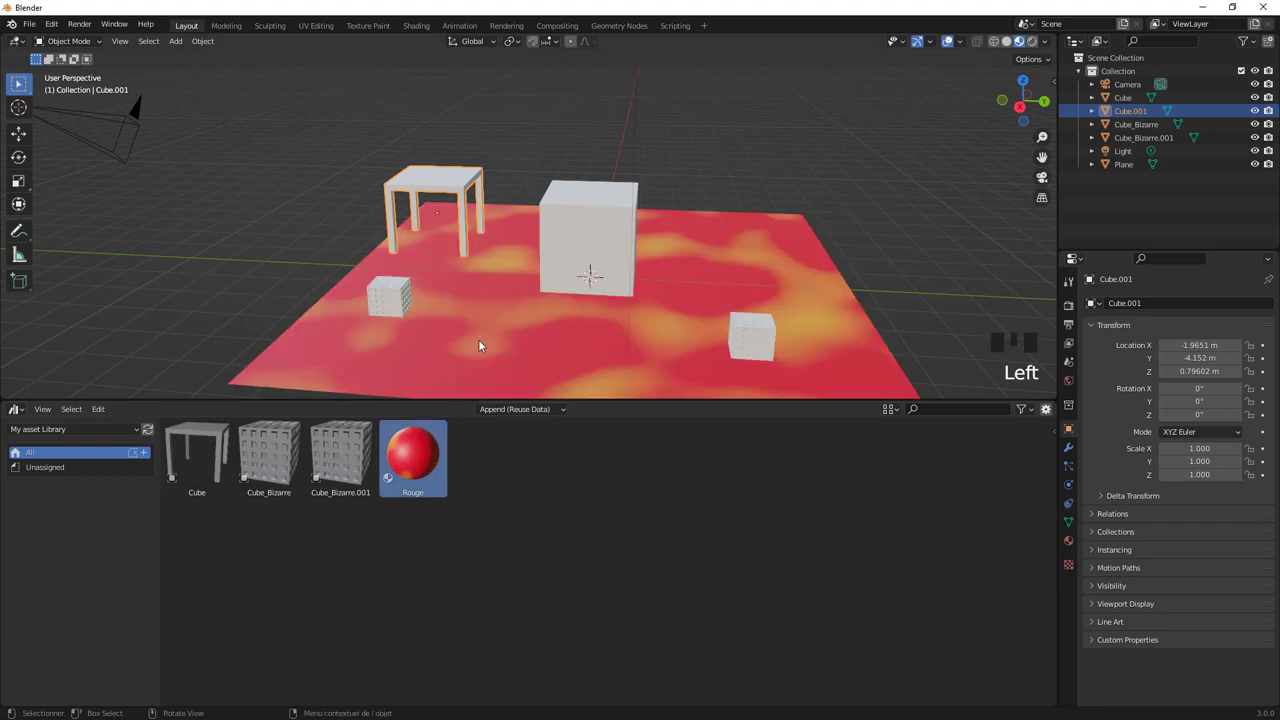
pyautogui.moveTo(508, 334); pyautogui.dragTo(639, 172)
pyautogui.scroll(3)
pyautogui.scroll(3)
pyautogui.moveTo(582, 261); pyautogui.dragTo(614, 256)
pyautogui.scroll(-3)
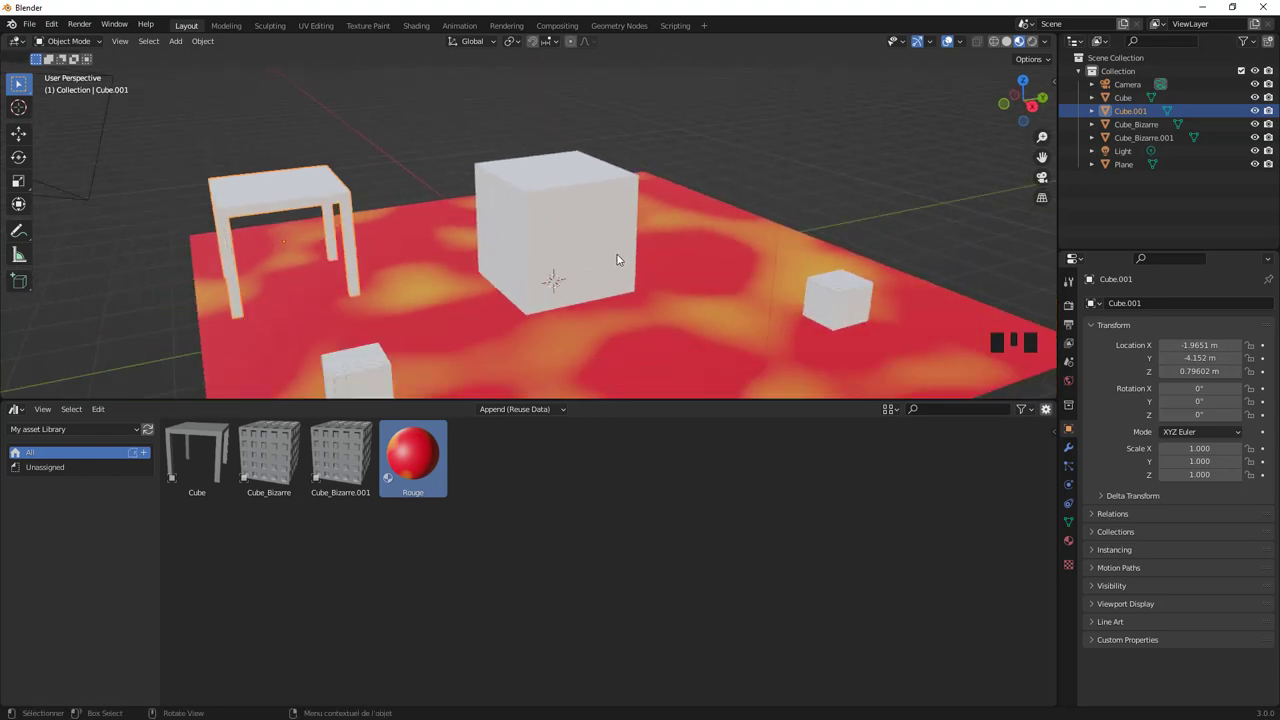
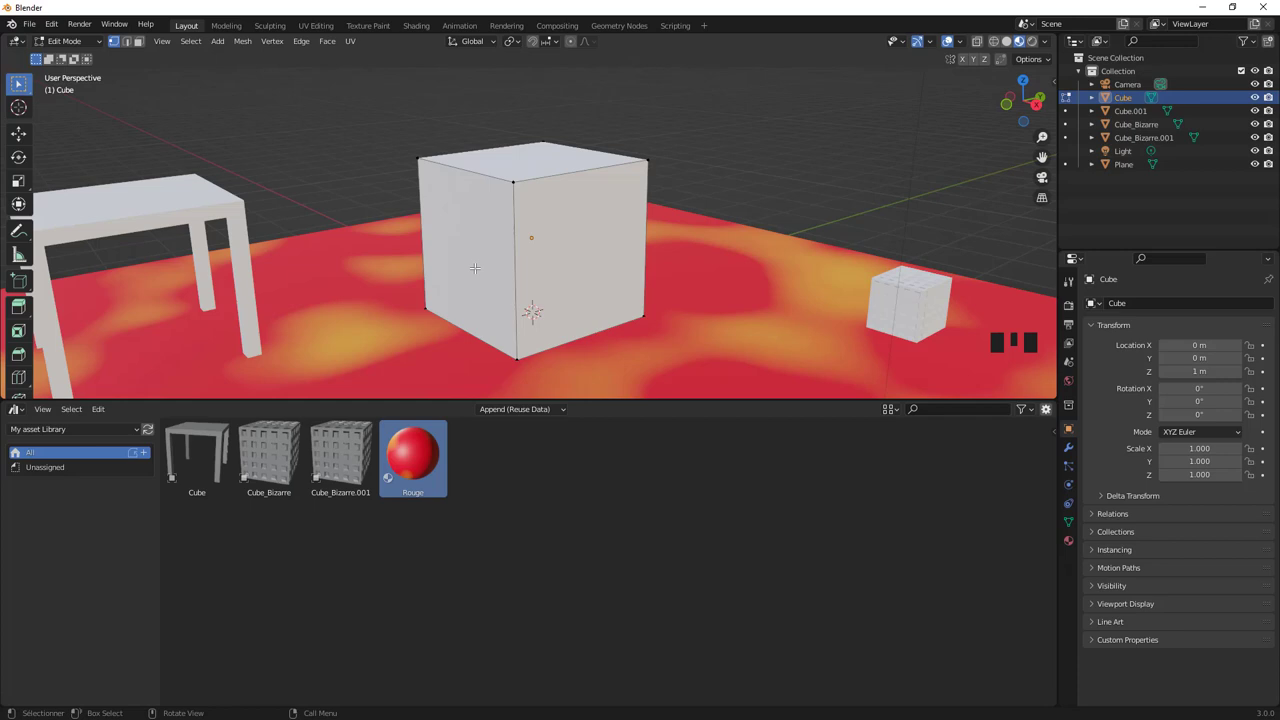
# Separate one selected face of the large cube into its own object with P > Selection
pyautogui.scroll(-3)
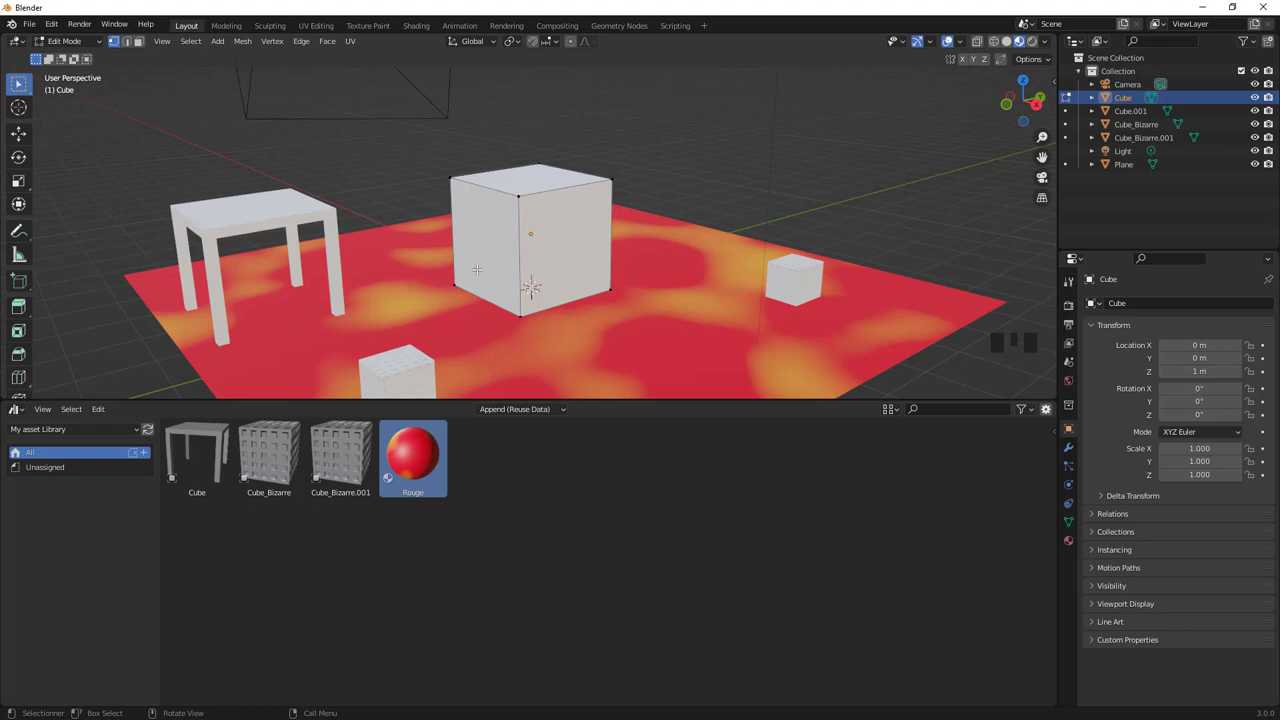
pyautogui.press('Tab')
pyautogui.press('Tab')
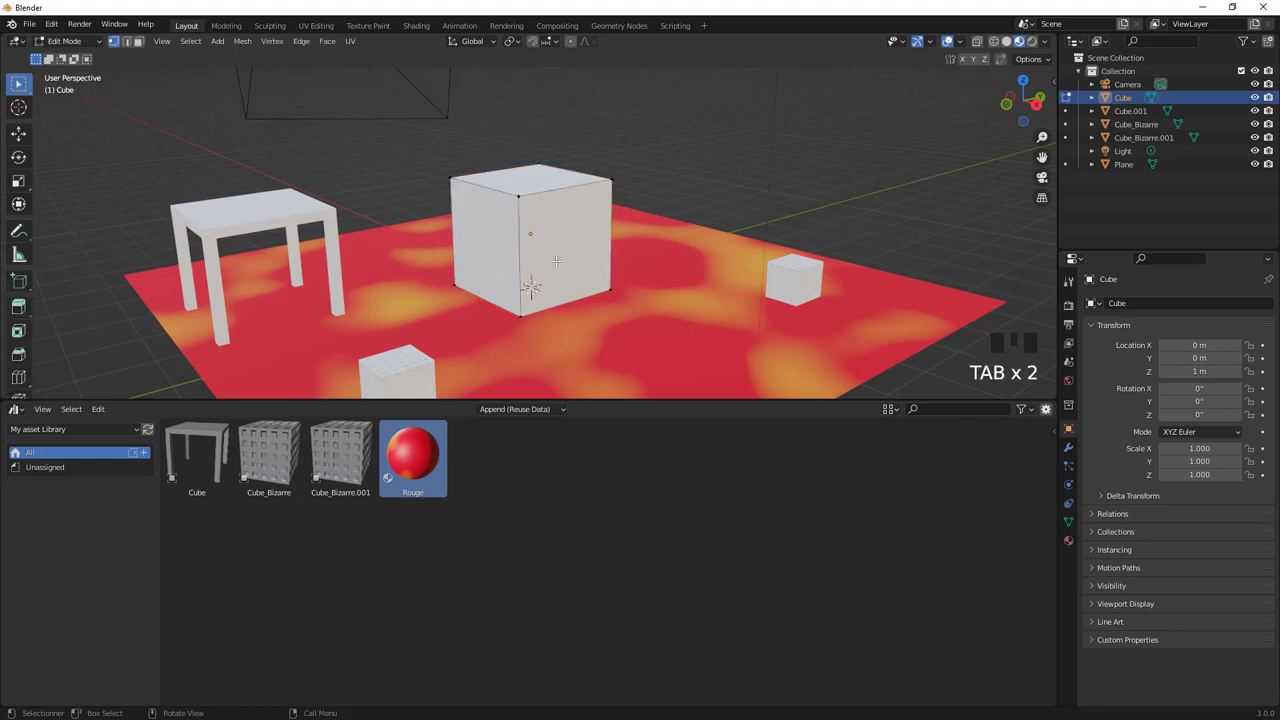
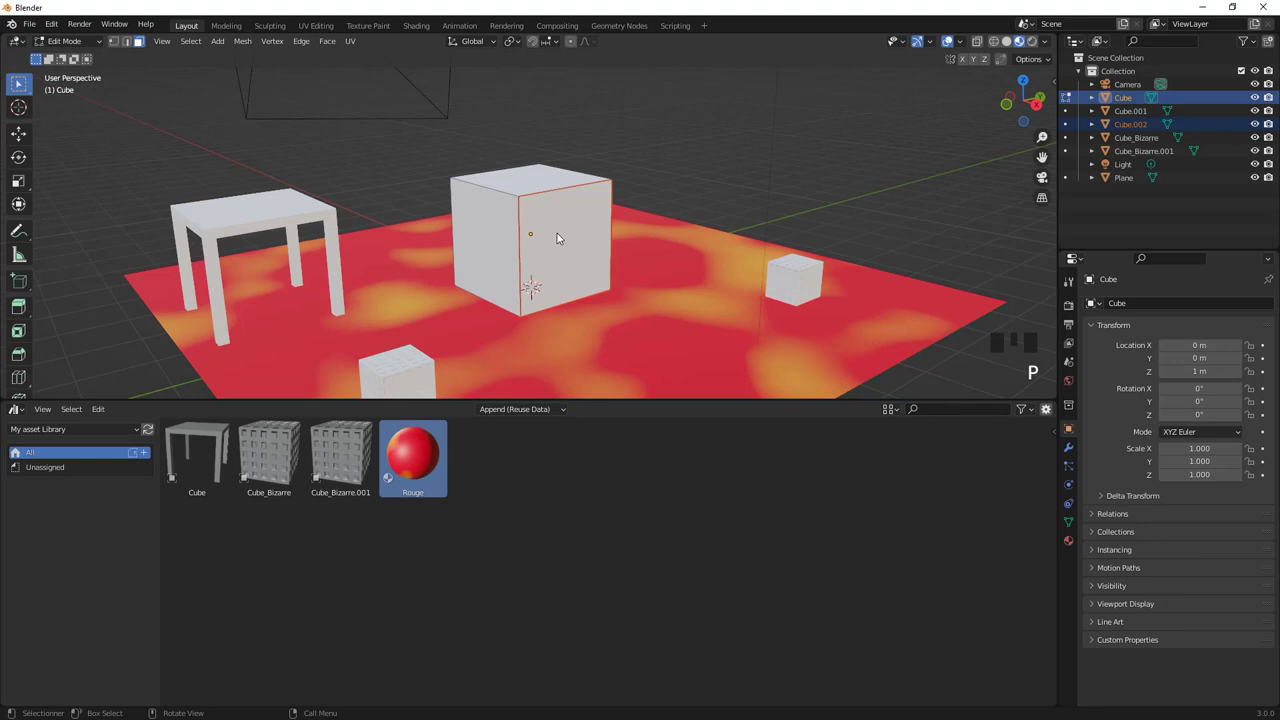
pyautogui.press('Tab')
pyautogui.click(699, 143)
pyautogui.click(587, 235)
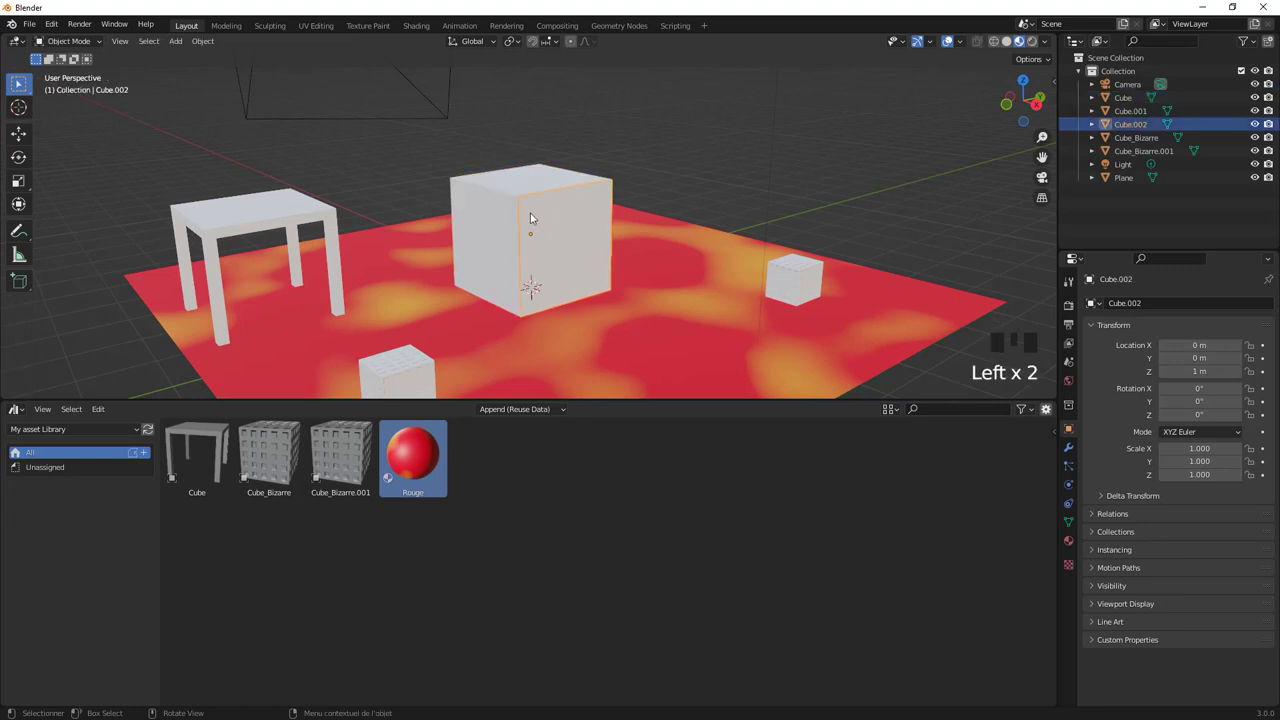
# Apply the Rouge material to the separated face object Cube.002 and pull back to view the whole scene
pyautogui.click(489, 215)
pyautogui.click(567, 230)
pyautogui.moveTo(417, 456); pyautogui.dragTo(579, 223)
pyautogui.moveTo(743, 190); pyautogui.dragTo(731, 237)
pyautogui.scroll(-3)
pyautogui.moveTo(708, 261); pyautogui.dragTo(681, 263)
pyautogui.scroll(3)
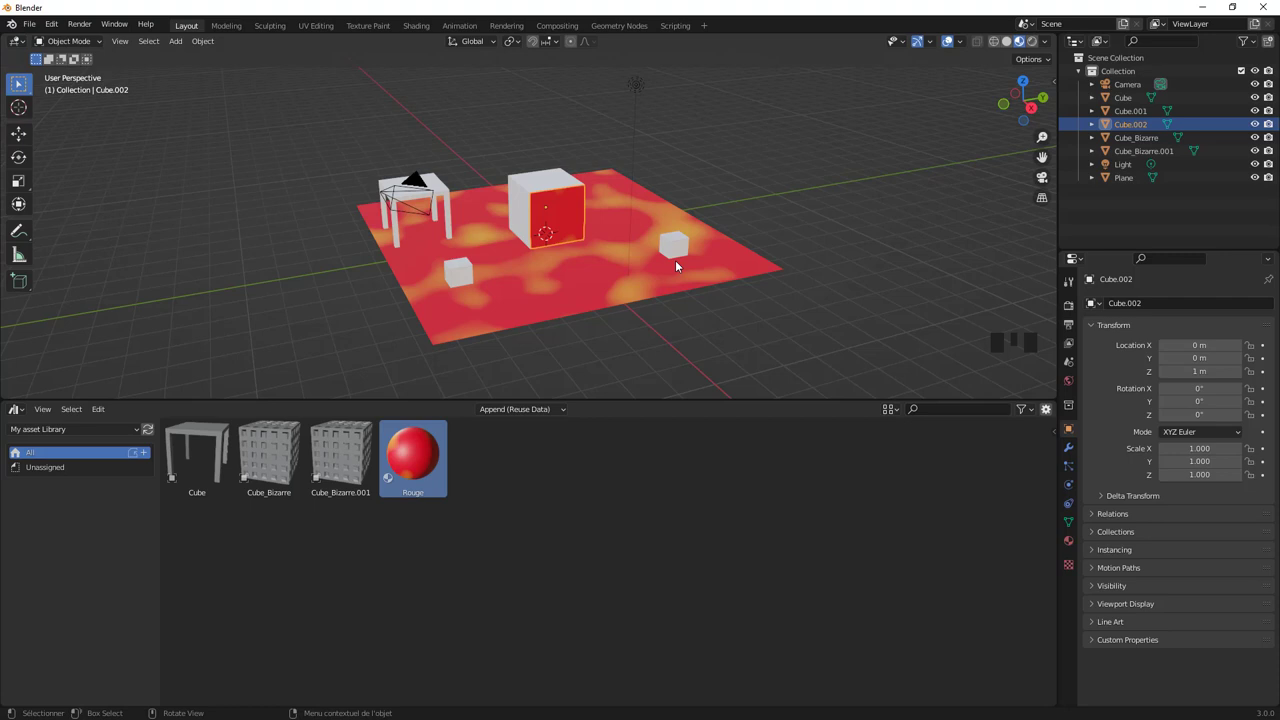